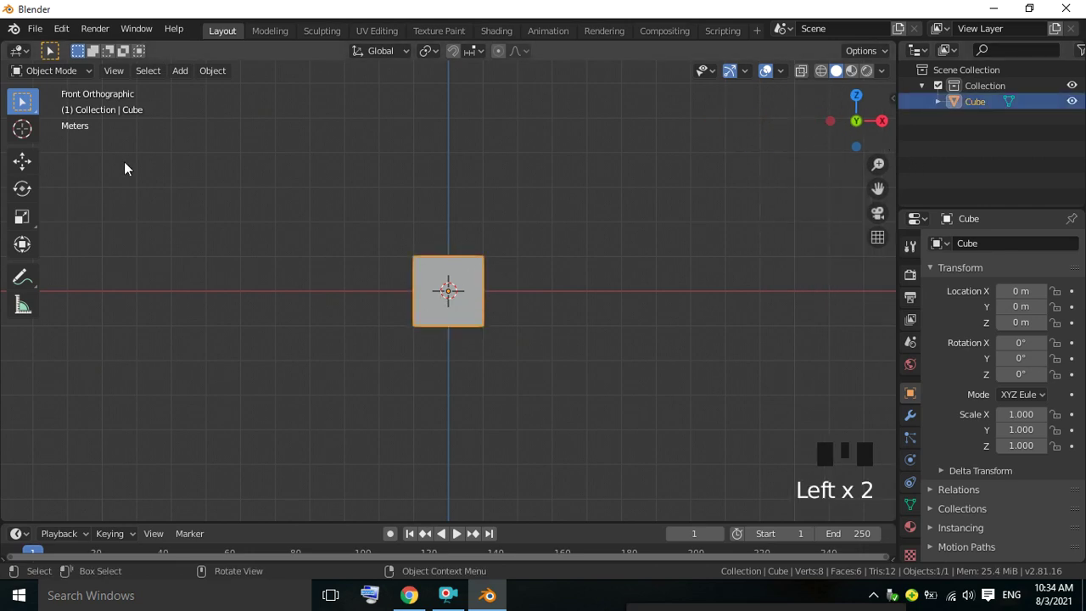
# Step: Stretch the default cube into a long horizontal bar for the beam
pyautogui.click(36, 217)
pyautogui.moveTo(516, 298); pyautogui.dragTo(282, 289)
pyautogui.click(279, 285)
pyautogui.moveTo(31, 192); pyautogui.dragTo(119, 227)
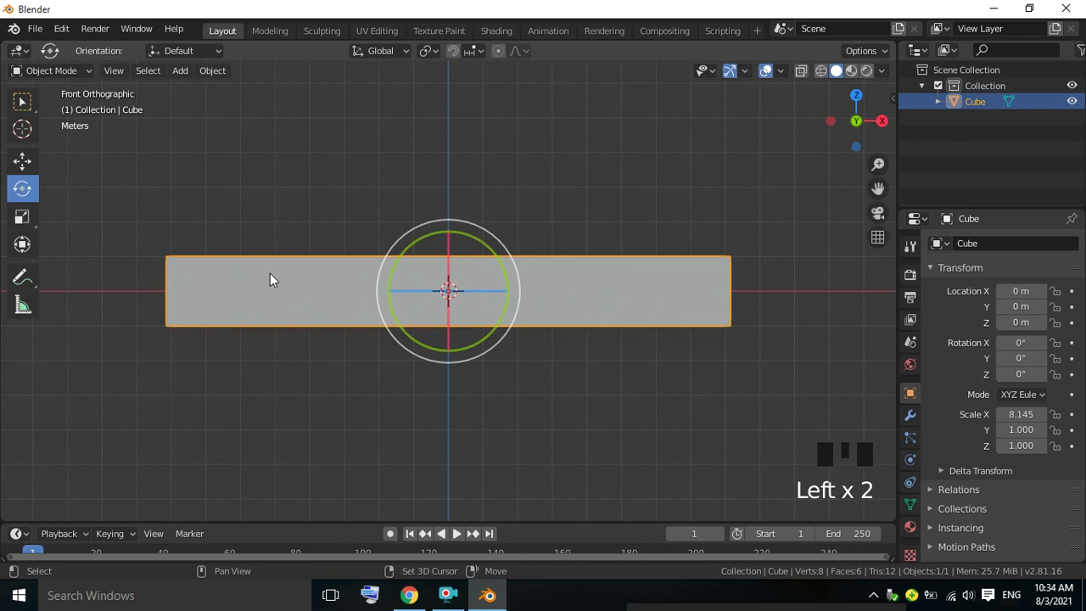
# Step: Duplicate the bar and rotate the copy about -69° toward upright as a pillar
pyautogui.press('shift+d')
pyautogui.moveTo(417, 250); pyautogui.dragTo(138, 491)
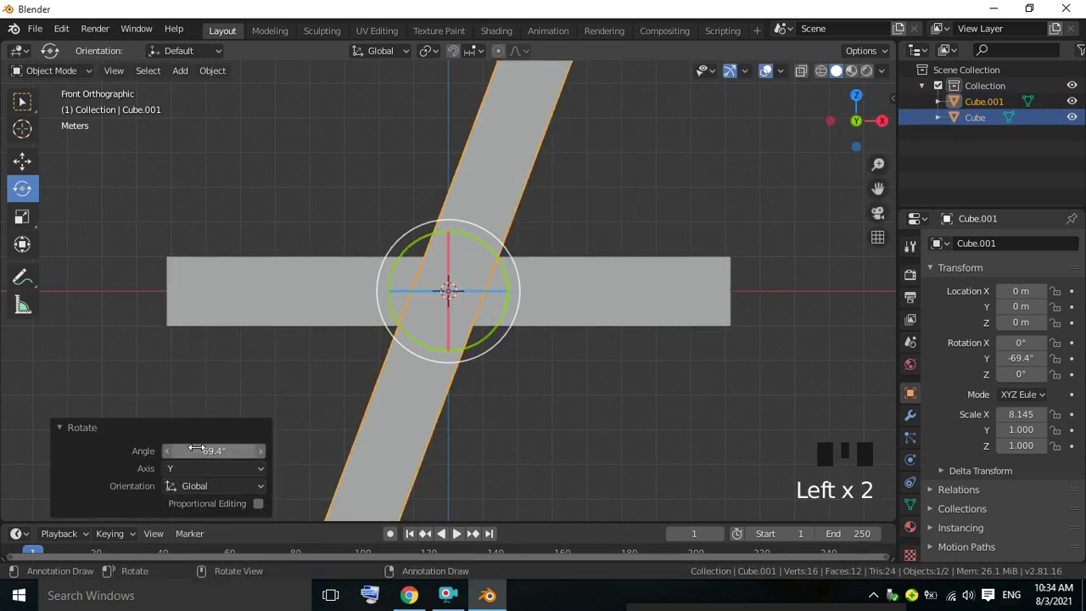
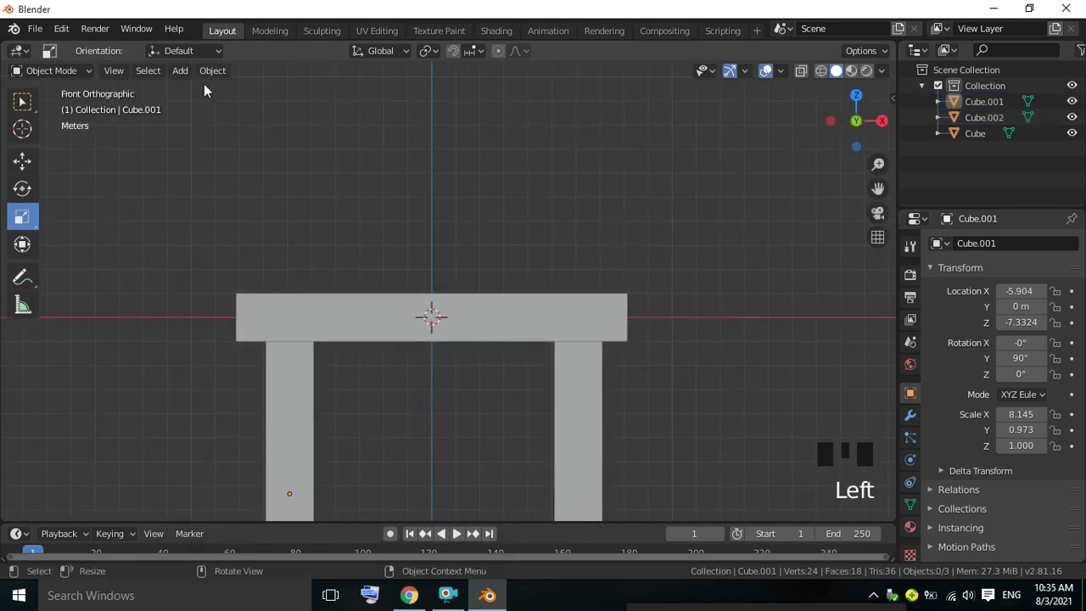
# Step: Add a circle mesh to the scene from the Add > Mesh menu
pyautogui.moveTo(185, 79); pyautogui.dragTo(325, 151)
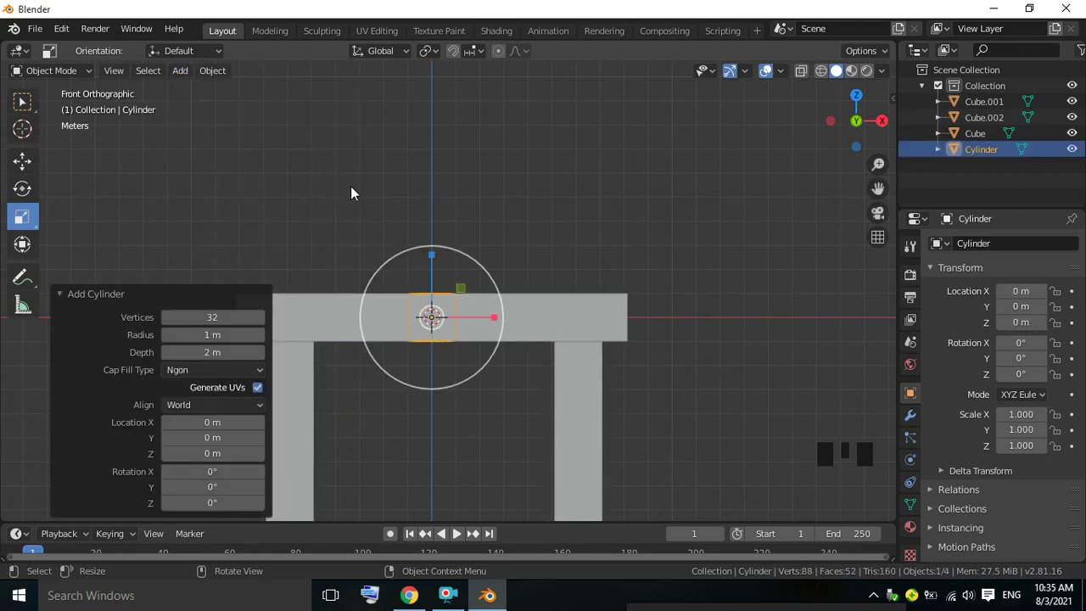
pyautogui.moveTo(359, 191); pyautogui.dragTo(195, 75)
pyautogui.moveTo(195, 76); pyautogui.dragTo(424, 275)
pyautogui.click(28, 164)
pyautogui.click(30, 167)
# Step: Raise the circle above the beam, stand it upright 90° on X and scale it to about 4.45
pyautogui.moveTo(439, 257); pyautogui.dragTo(534, 202)
pyautogui.moveTo(613, 161); pyautogui.dragTo(466, 179)
pyautogui.moveTo(466, 179); pyautogui.dragTo(193, 408)
pyautogui.press('KP_1')
pyautogui.press('s')
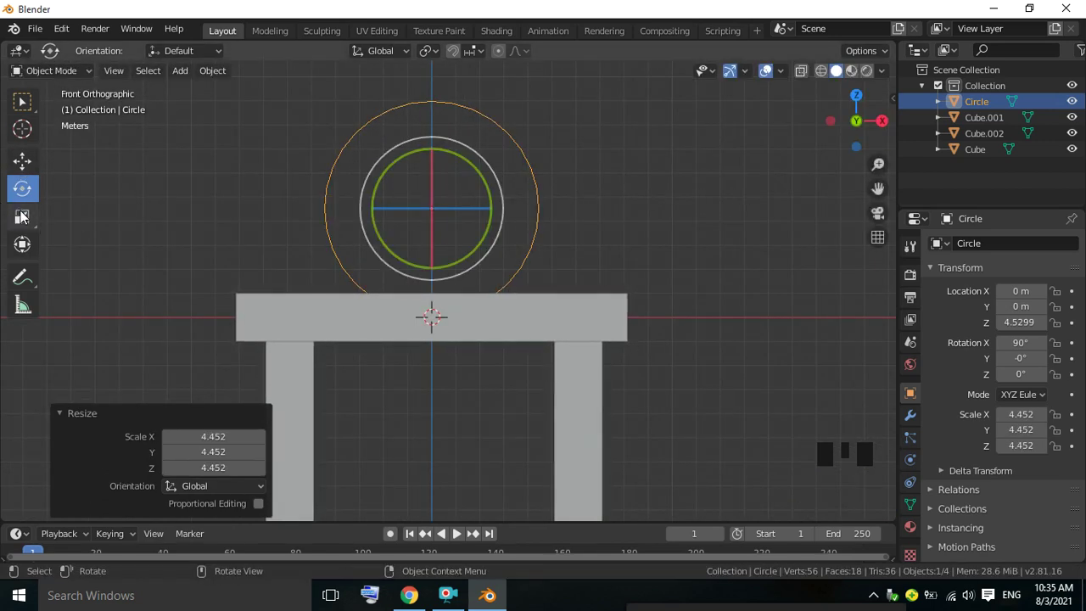
pyautogui.moveTo(33, 218); pyautogui.dragTo(204, 224)
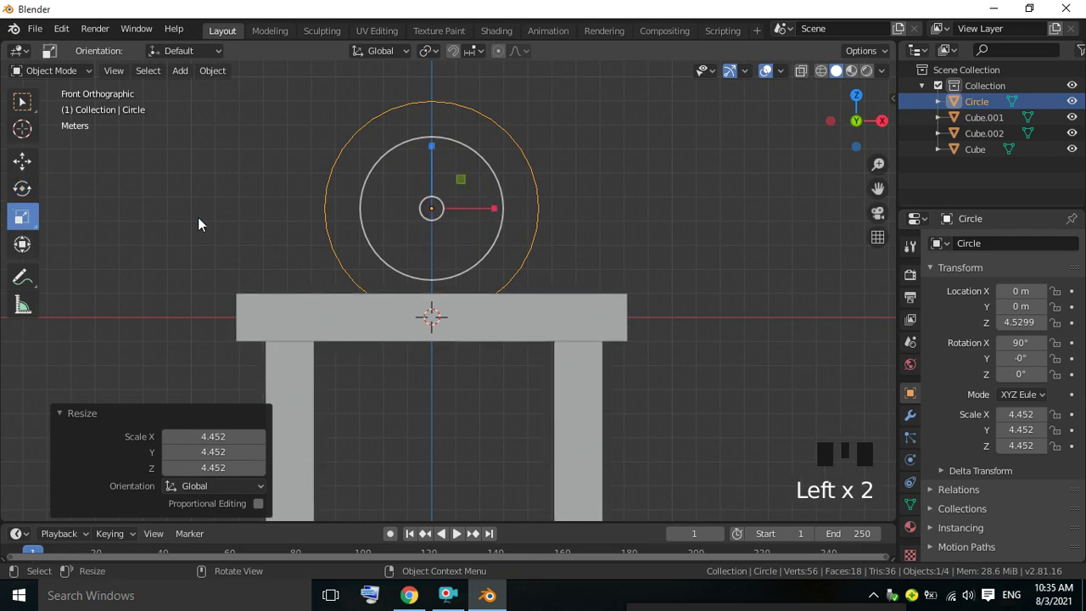
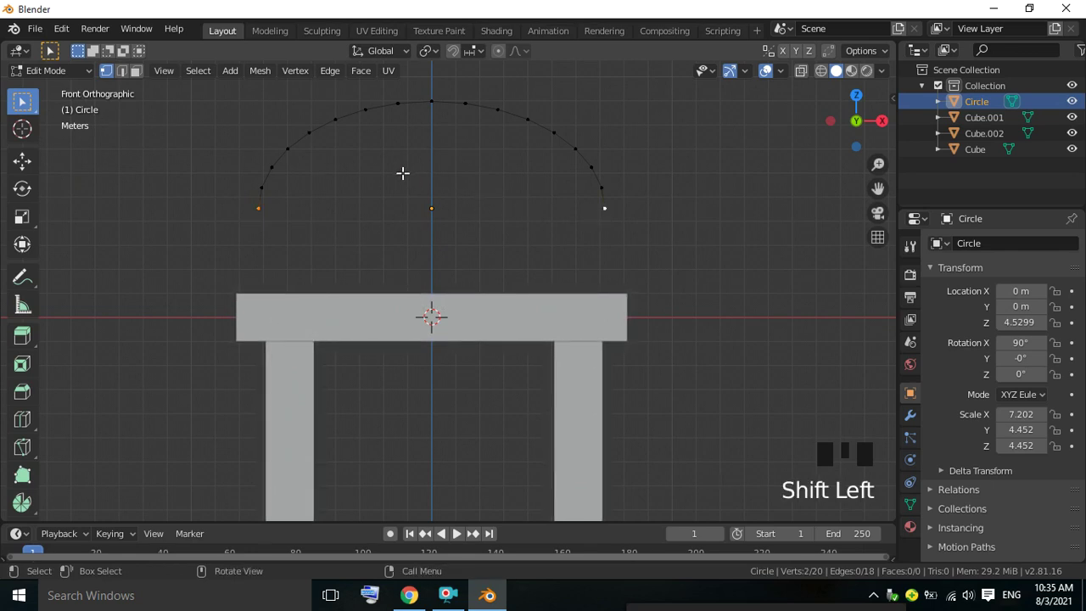
# Step: Join the arc's ends, fill the half-circle face and extrude it 2.55 m into a slab
pyautogui.press('f')
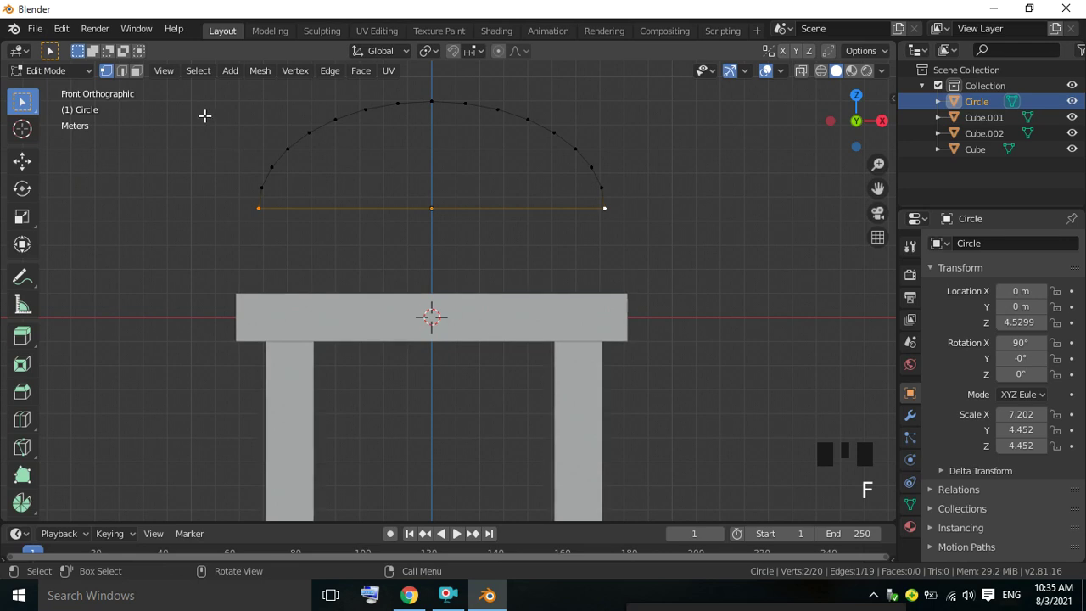
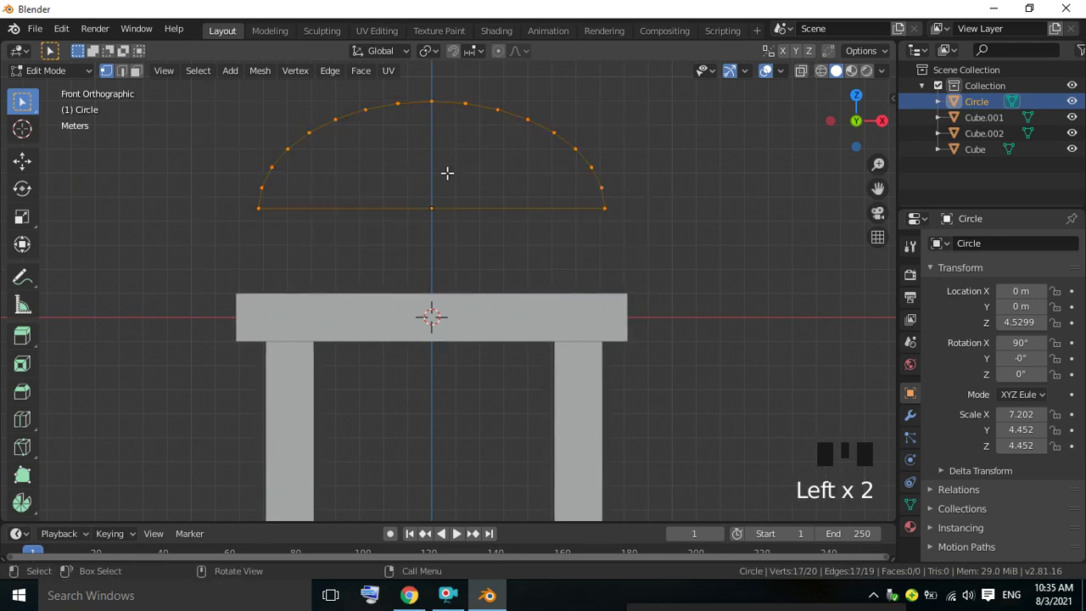
pyautogui.press('f')
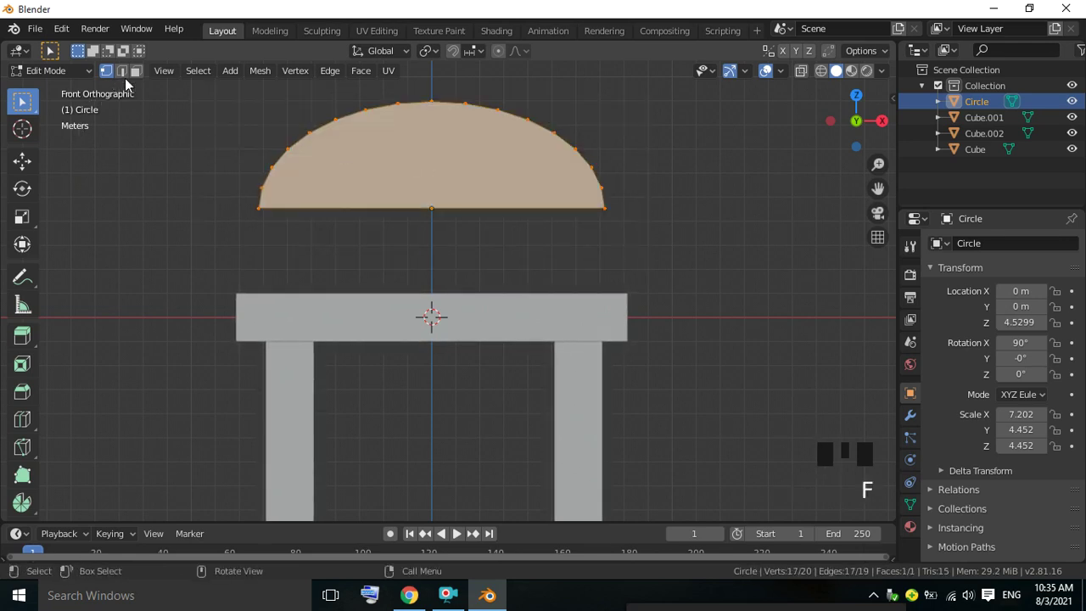
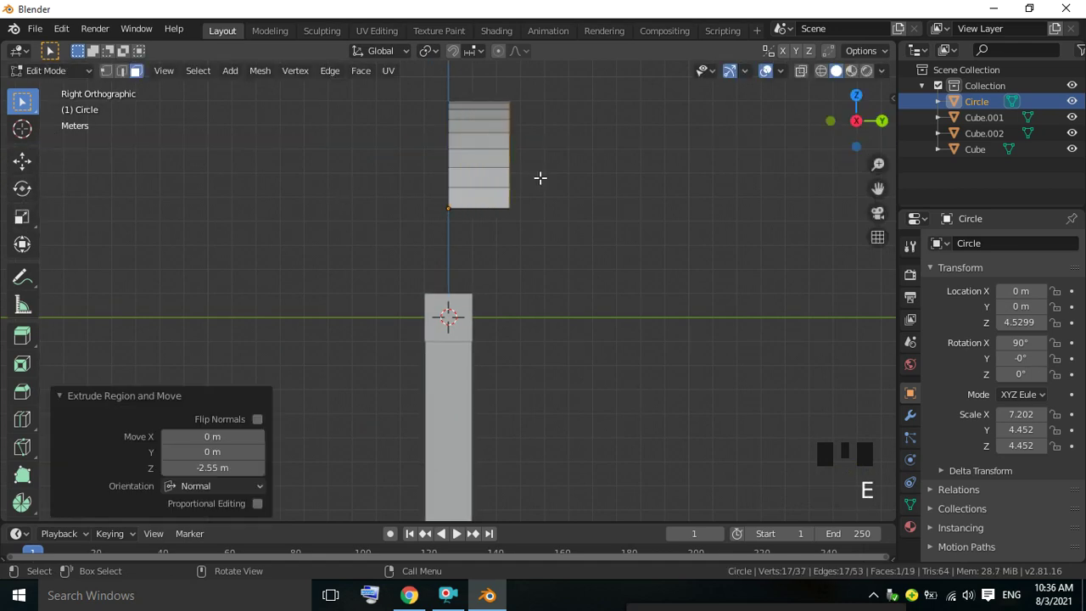
pyautogui.press('KP_1')
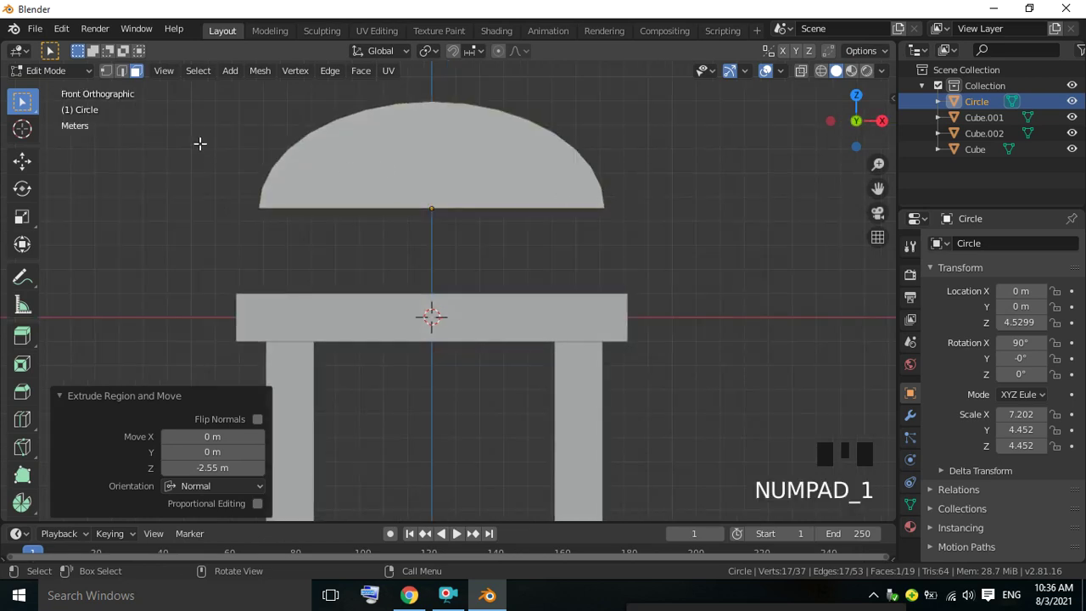
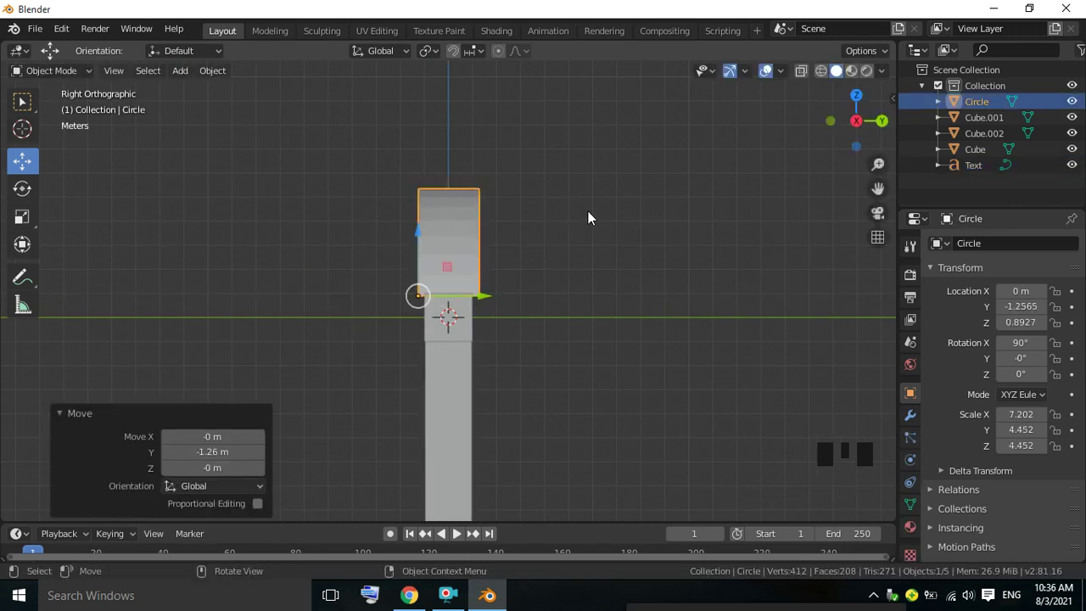
# Step: Lower the half-dome onto the beam and add a new text object
pyautogui.click(597, 215)
pyautogui.press('KP_1')
pyautogui.moveTo(516, 219); pyautogui.dragTo(478, 403)
pyautogui.click(479, 403)
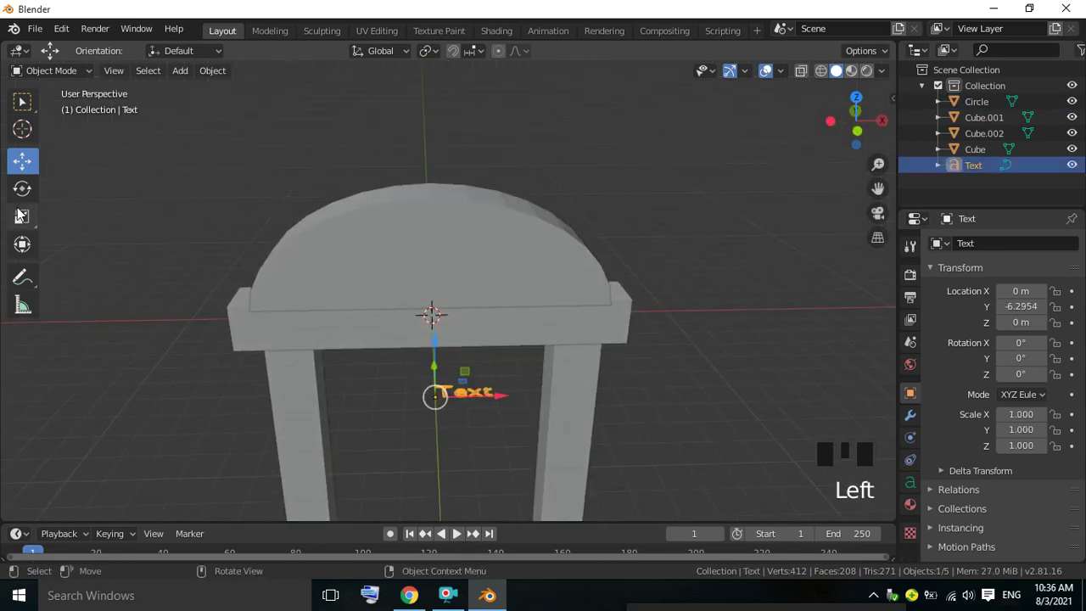
# Step: Rotate the text 90° so it stands upright facing the front view
pyautogui.click(24, 193)
pyautogui.moveTo(466, 203); pyautogui.dragTo(630, 326)
pyautogui.moveTo(630, 326); pyautogui.dragTo(223, 432)
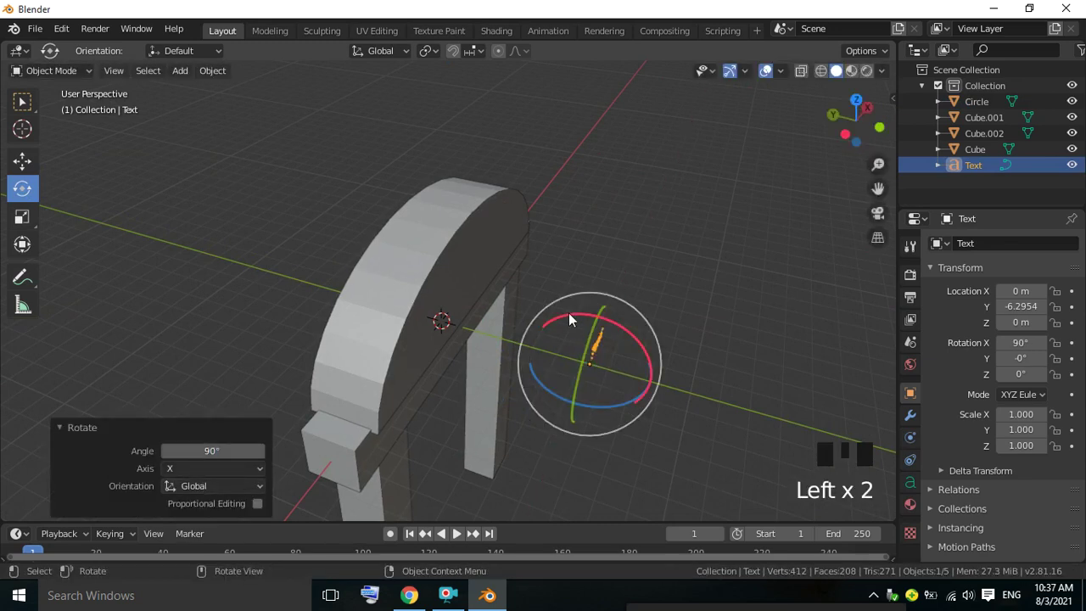
pyautogui.press('KP_1')
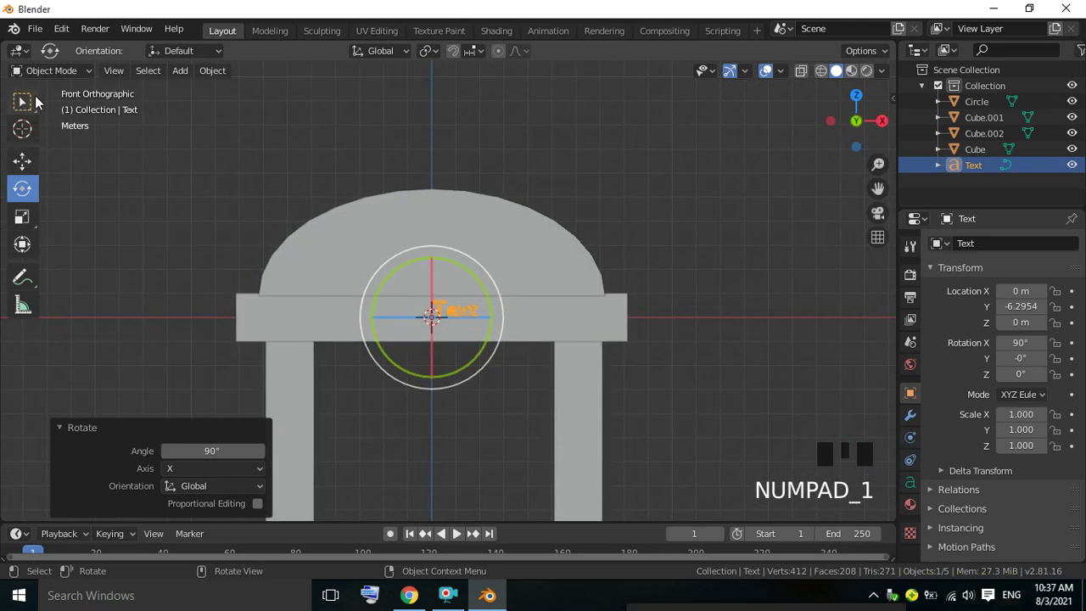
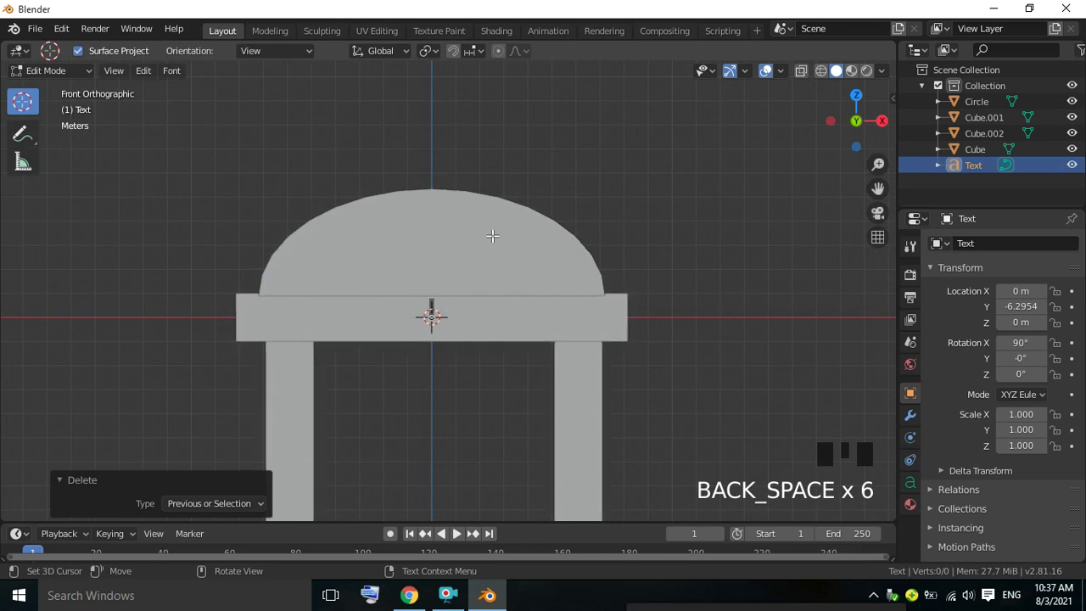
# Step: Type the channel name 'Lolimation Animation Youtube Channel' into the text object
pyautogui.press('shift+l')
pyautogui.press('o')
pyautogui.press('l')
pyautogui.press('i')
pyautogui.press('m')
pyautogui.press('a')
pyautogui.press('t')
pyautogui.press('i')
pyautogui.press('o')
pyautogui.press('n')
pyautogui.press('space')
pyautogui.press('shift+a')
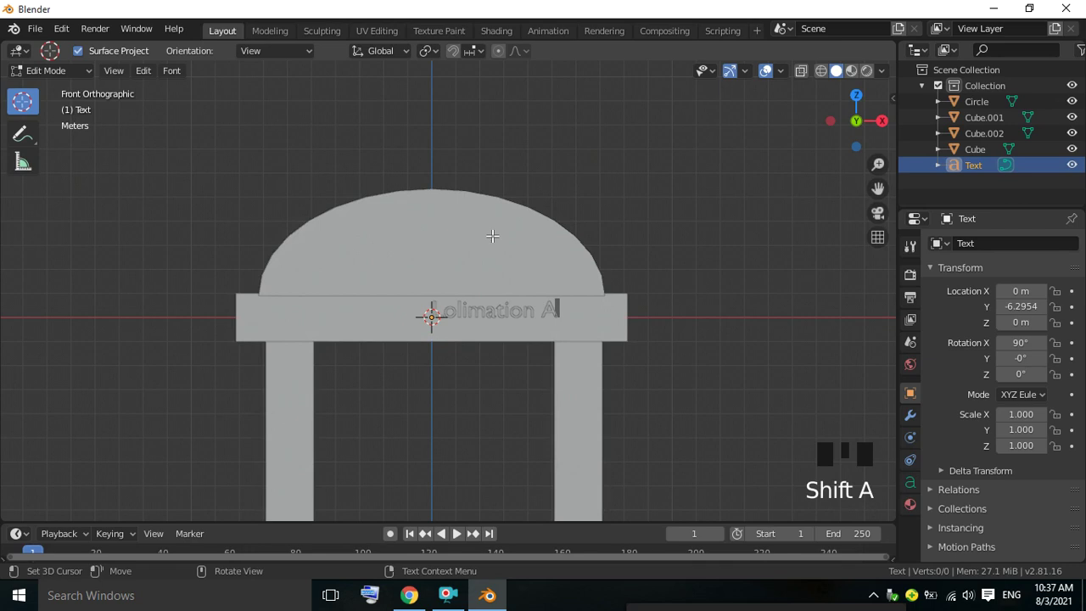
pyautogui.press('n')
pyautogui.press('i')
pyautogui.press('m')
pyautogui.press('a')
pyautogui.press('t')
pyautogui.press('i')
pyautogui.press('o')
pyautogui.press('n')
pyautogui.press('space')
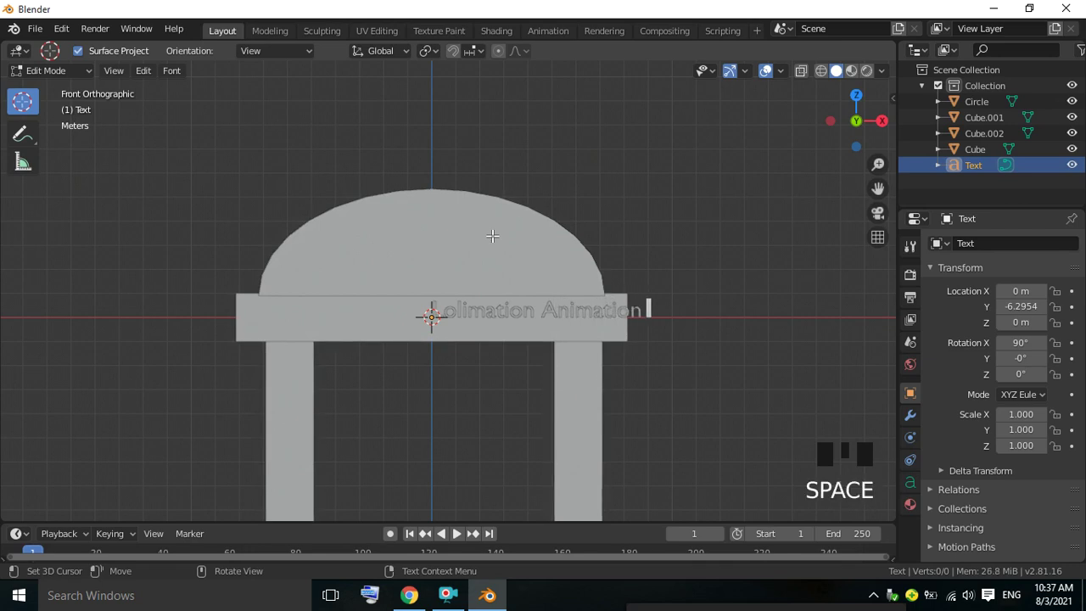
pyautogui.press('shift+y')
pyautogui.press('o')
pyautogui.press('u')
pyautogui.press('t')
pyautogui.press('u')
pyautogui.press('b')
pyautogui.press('e')
pyautogui.press('space')
pyautogui.press('shift+c')
pyautogui.press('h')
pyautogui.press('a')
pyautogui.press('n')
pyautogui.press('n')
pyautogui.press('e')
pyautogui.press('l')
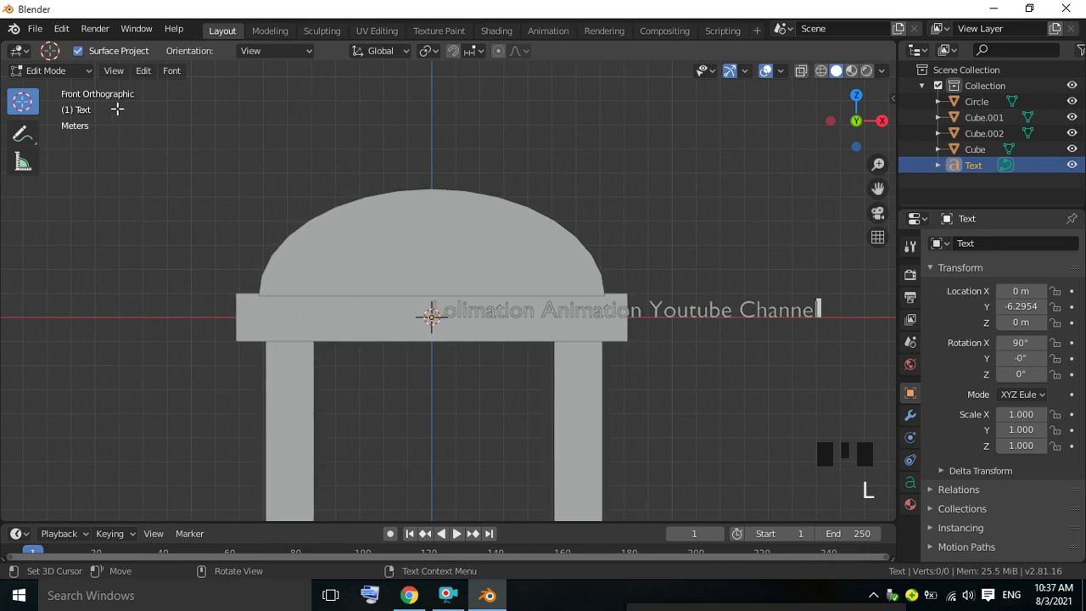
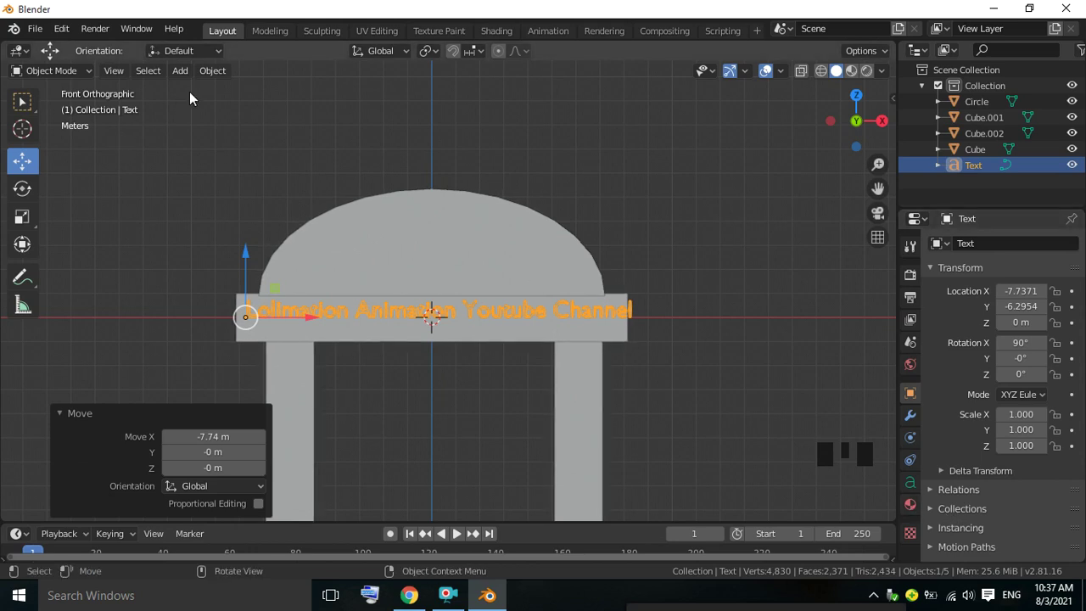
# Step: Add a Bezier circle curve and enlarge it to about 6.35 around the dome
pyautogui.moveTo(186, 71); pyautogui.dragTo(202, 97)
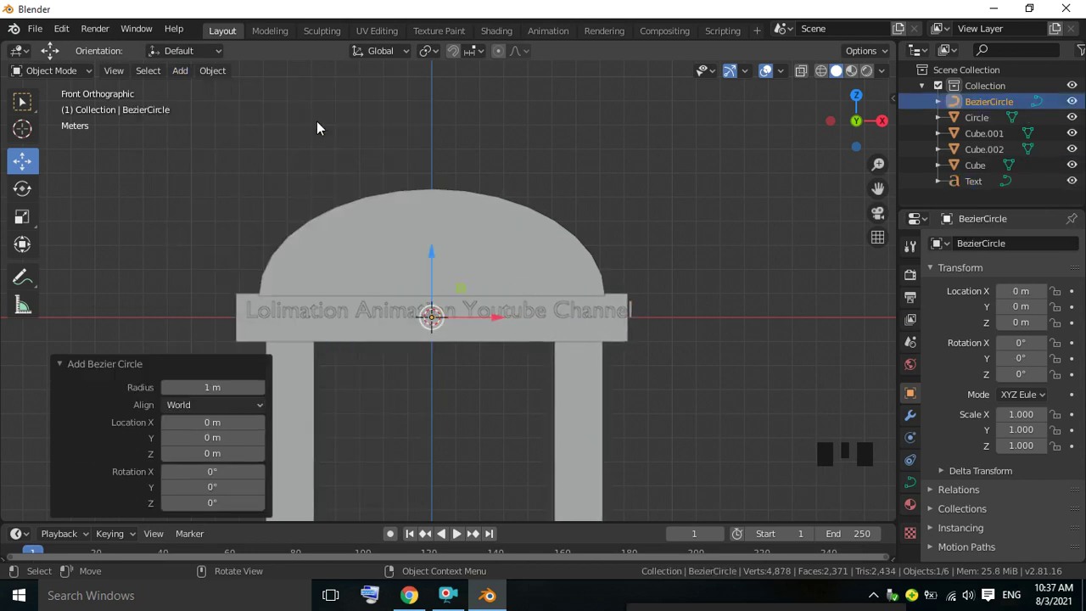
pyautogui.click(34, 189)
pyautogui.moveTo(397, 112); pyautogui.dragTo(460, 291)
pyautogui.moveTo(460, 291); pyautogui.dragTo(117, 453)
pyautogui.moveTo(33, 167); pyautogui.dragTo(249, 214)
# Step: Move the Bezier circle behind the text and stand it upright with a 90° turn
pyautogui.moveTo(343, 204); pyautogui.dragTo(395, 316)
pyautogui.moveTo(395, 316); pyautogui.dragTo(617, 301)
pyautogui.press('KP_1')
pyautogui.press('s')
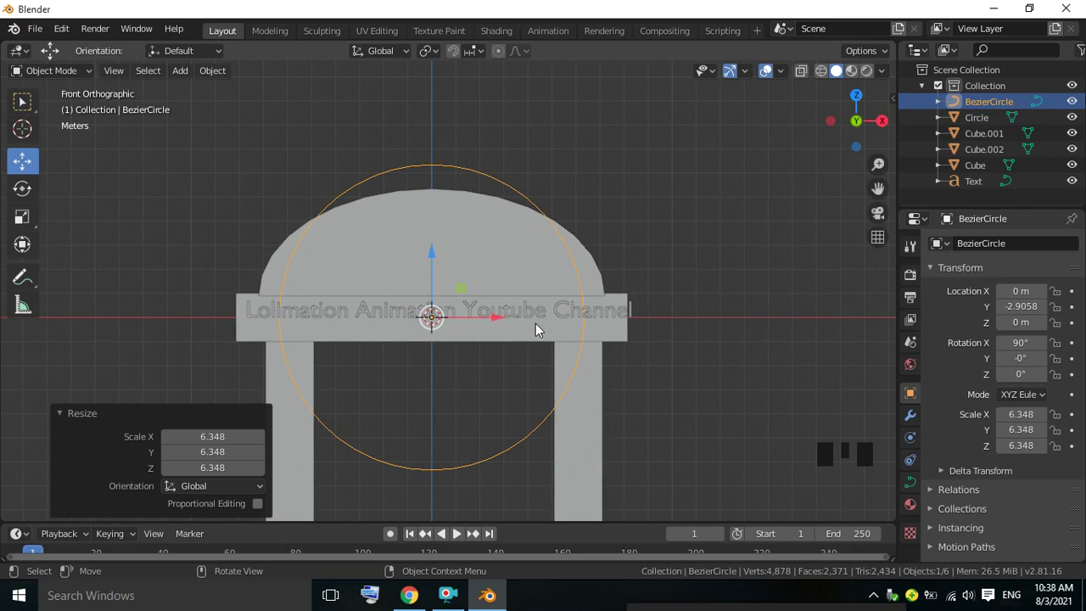
# Step: Select the channel-name text and scroll its Object Data properties into view
pyautogui.click(570, 315)
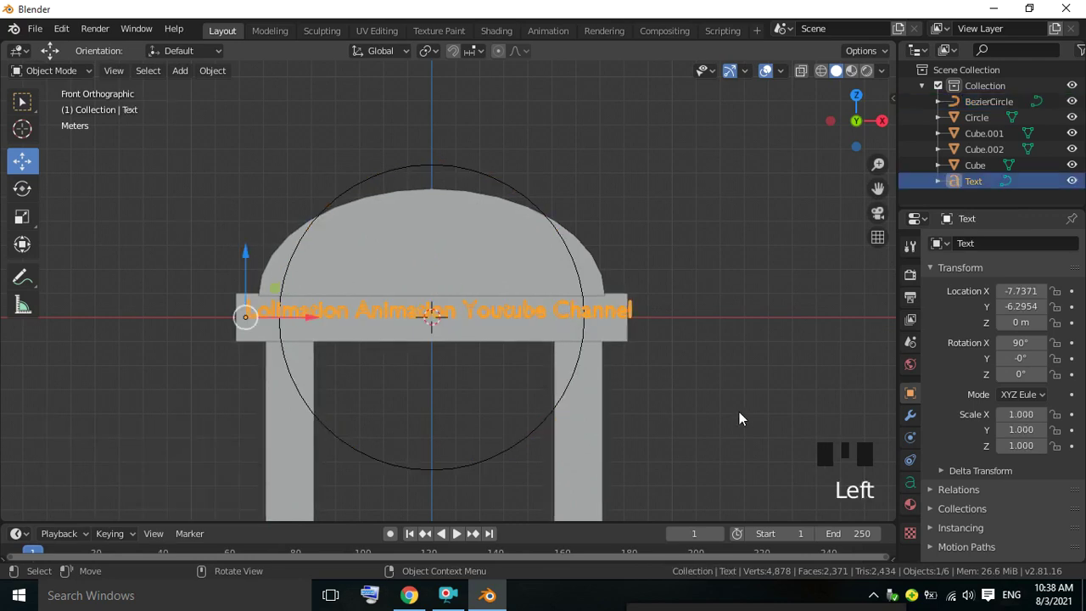
pyautogui.moveTo(921, 479); pyautogui.dragTo(922, 502)
pyautogui.scroll(-3)
# Step: Set the text's Text on Curve to BezierCircle so it bends along the circle
pyautogui.scroll(-3)
pyautogui.click(937, 314)
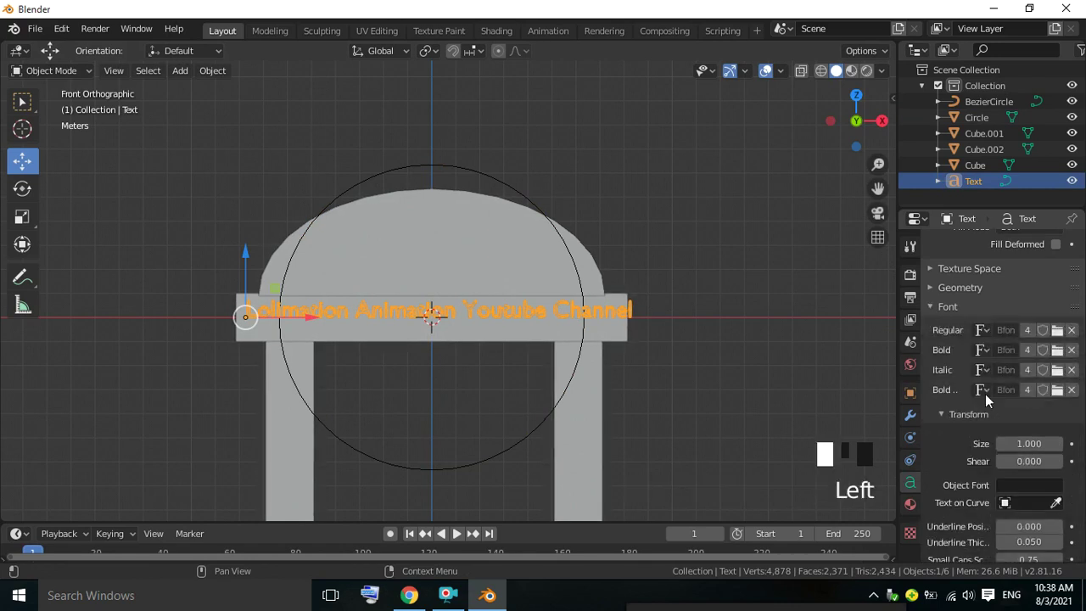
pyautogui.scroll(-3)
pyautogui.moveTo(1028, 412); pyautogui.dragTo(86, 247)
pyautogui.moveTo(27, 196); pyautogui.dragTo(107, 215)
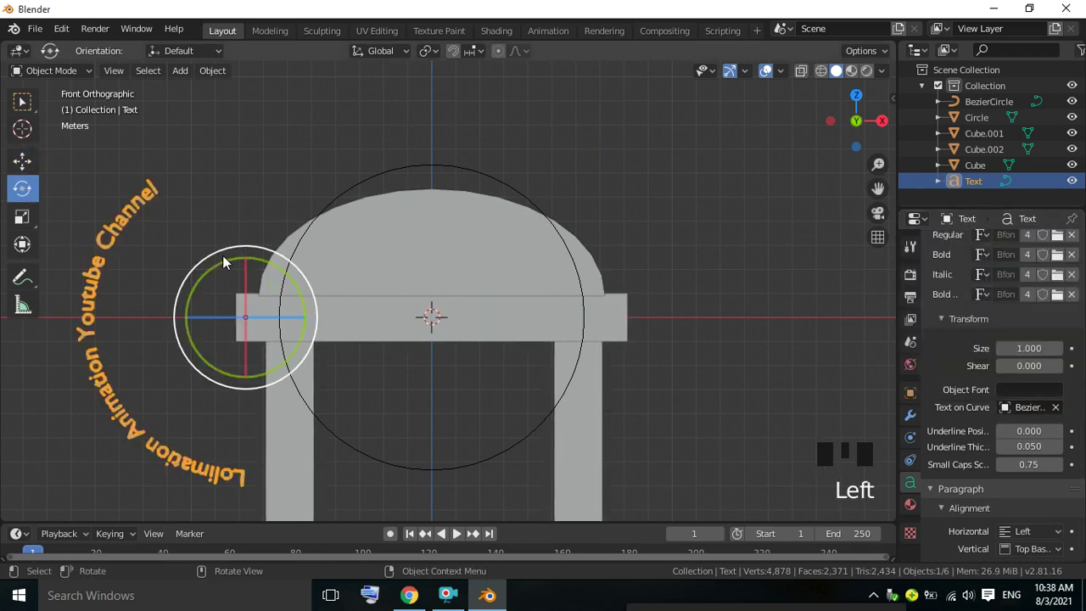
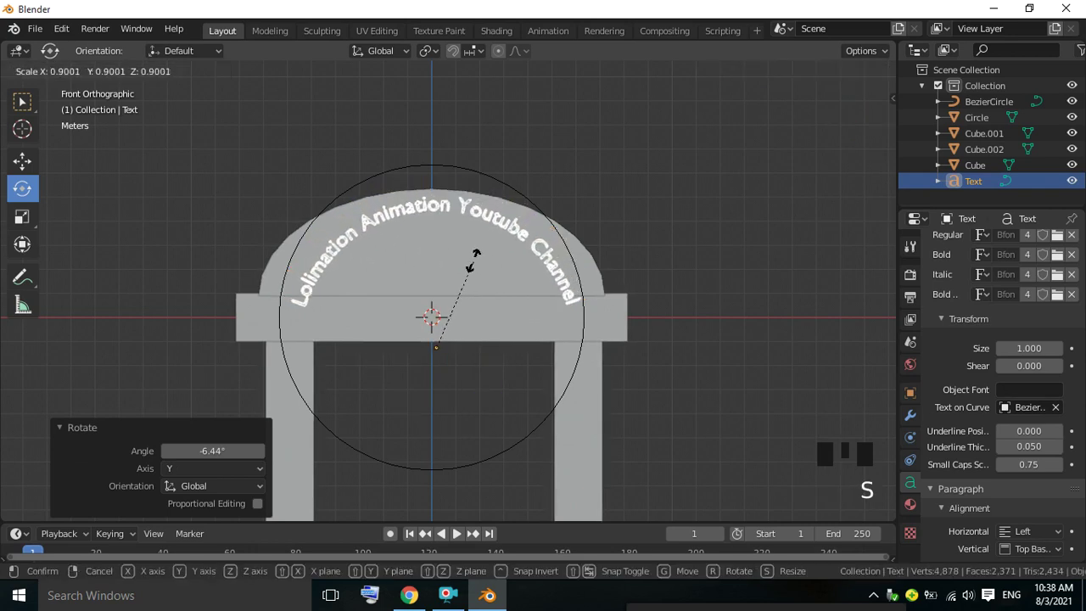
# Step: Enlarge the guiding Bezier circle and slightly resize the arched text
pyautogui.click(30, 166)
pyautogui.moveTo(441, 283); pyautogui.dragTo(386, 176)
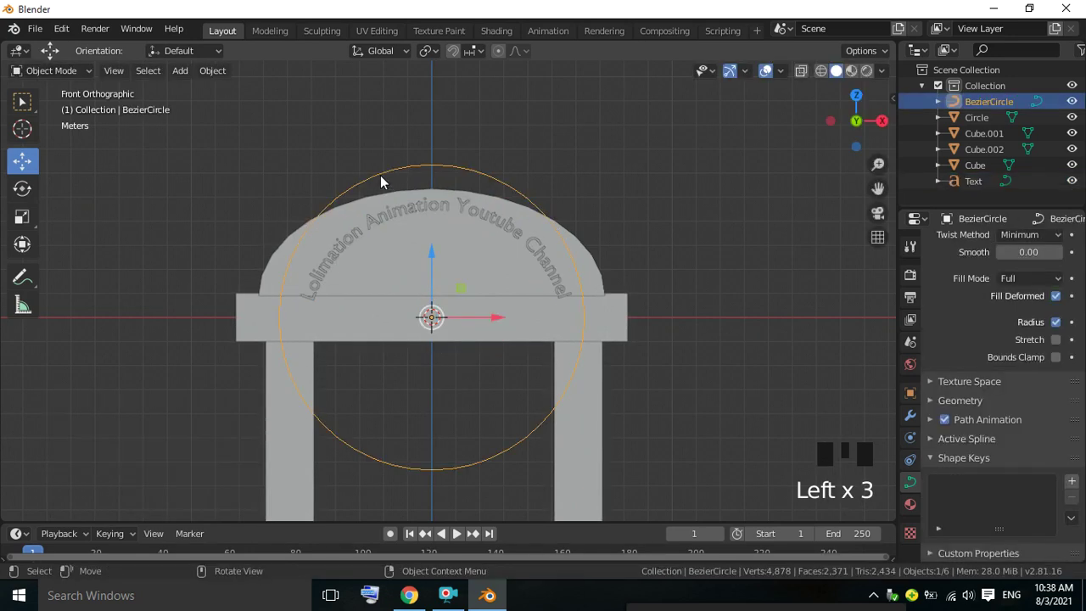
pyautogui.press('s')
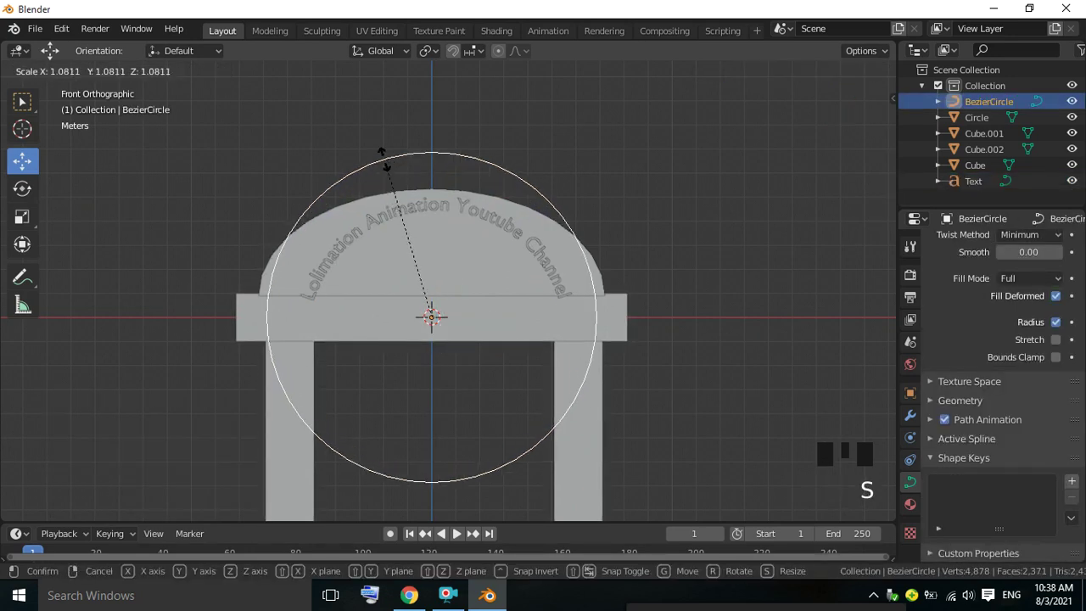
pyautogui.click(422, 203)
pyautogui.press('s')
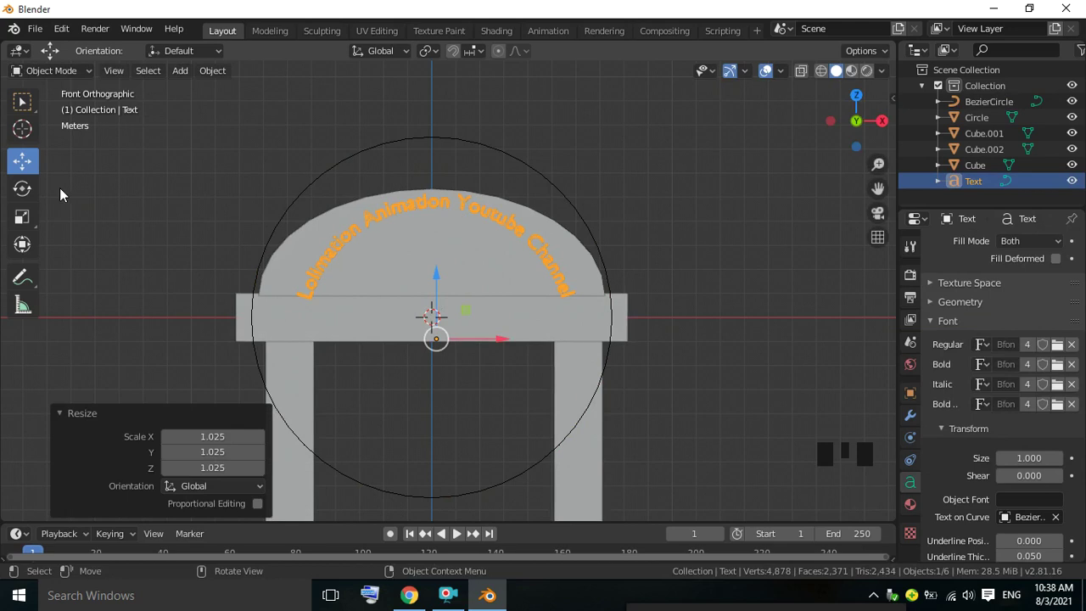
# Step: Squash and shrink the arched text to about 0.916 so it fits the dome's edge
pyautogui.click(26, 219)
pyautogui.moveTo(508, 340); pyautogui.dragTo(414, 279)
pyautogui.moveTo(442, 282); pyautogui.dragTo(108, 216)
pyautogui.click(25, 172)
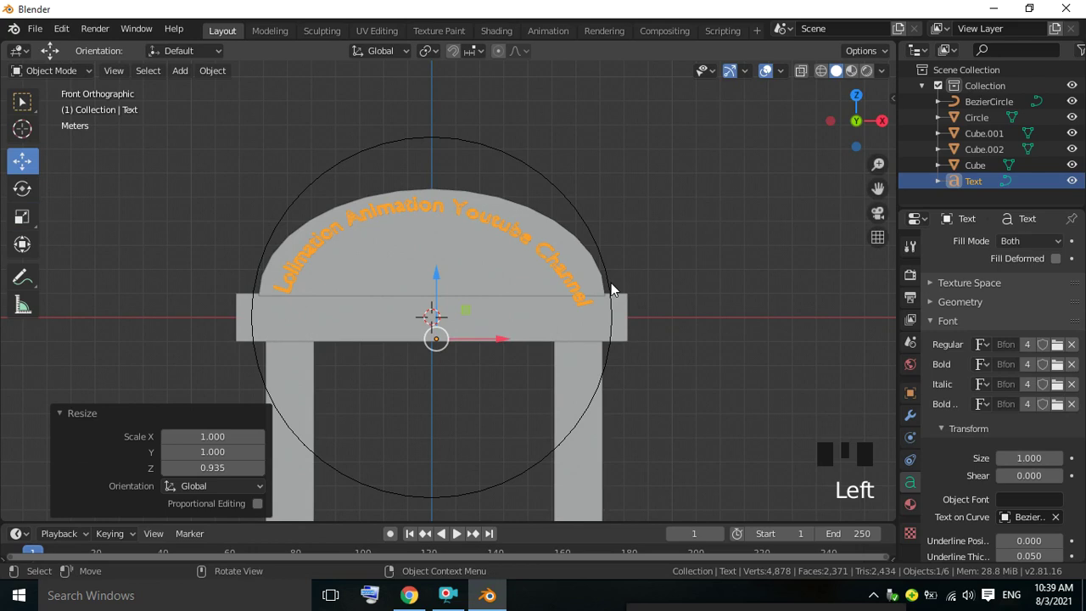
pyautogui.press('s')
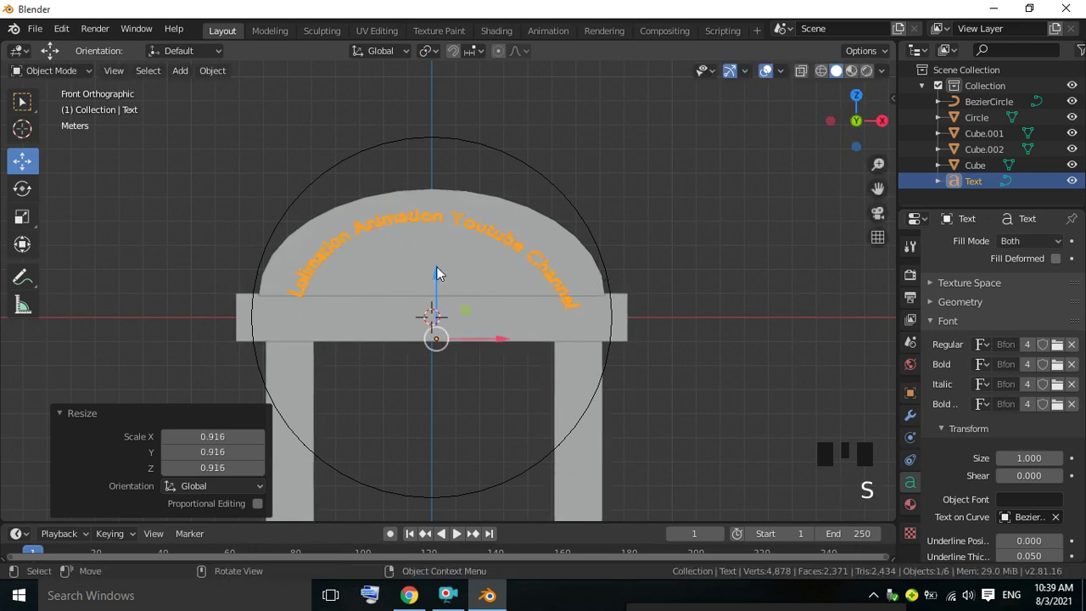
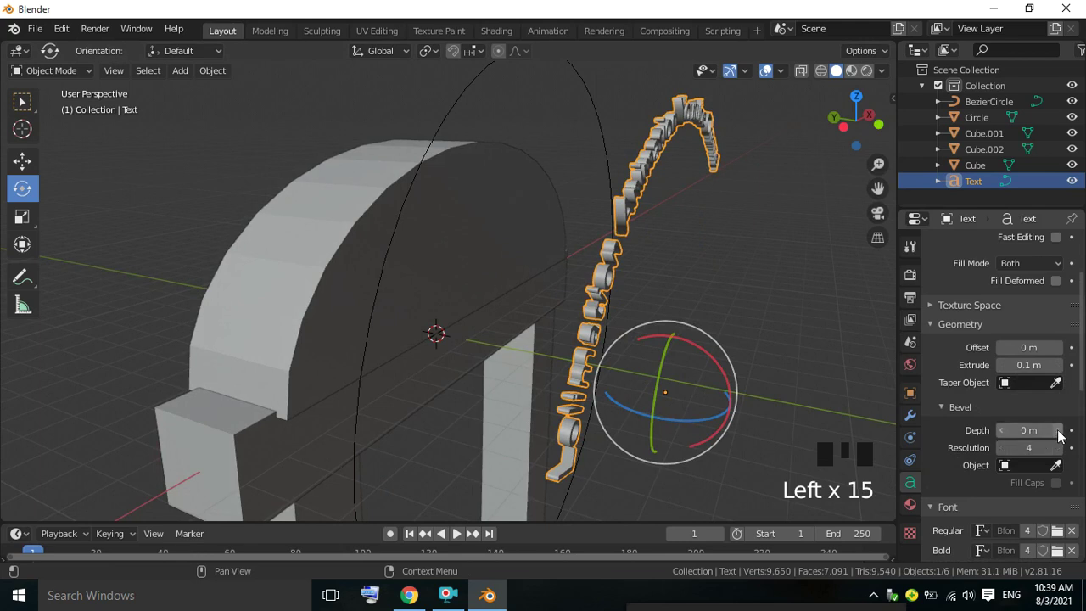
# Step: Give the channel-name text an extrude and bevel depth for rounded solid letters
pyautogui.moveTo(1063, 431); pyautogui.dragTo(823, 366)
pyautogui.scroll(-3)
pyautogui.moveTo(773, 349); pyautogui.dragTo(685, 328)
# Step: Rotate the arched text about 14.4° to centre it over the dome in front view
pyautogui.press('KP_1')
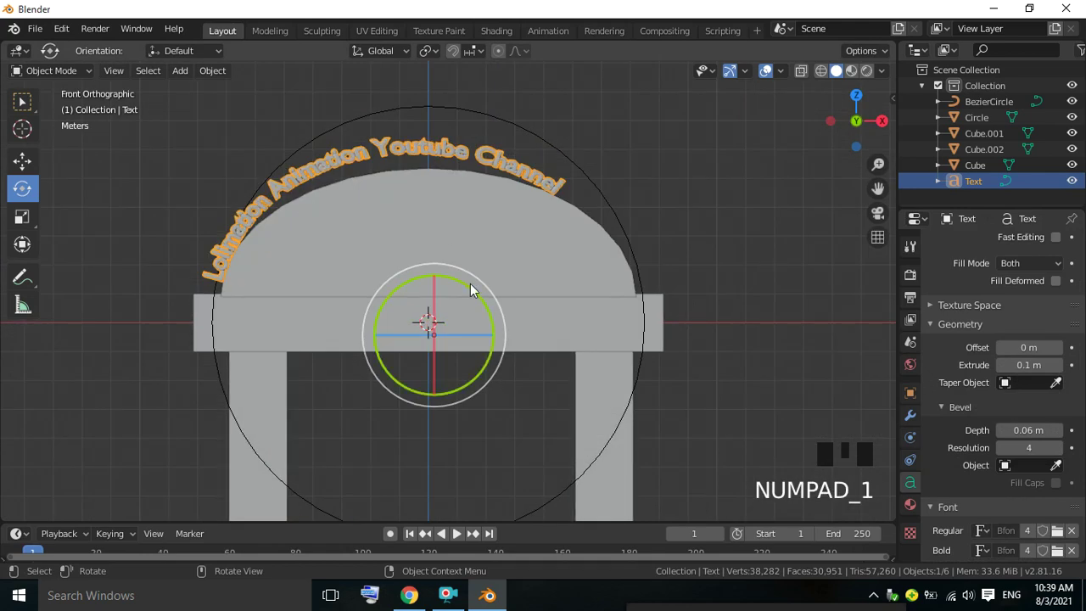
pyautogui.moveTo(476, 285); pyautogui.dragTo(482, 301)
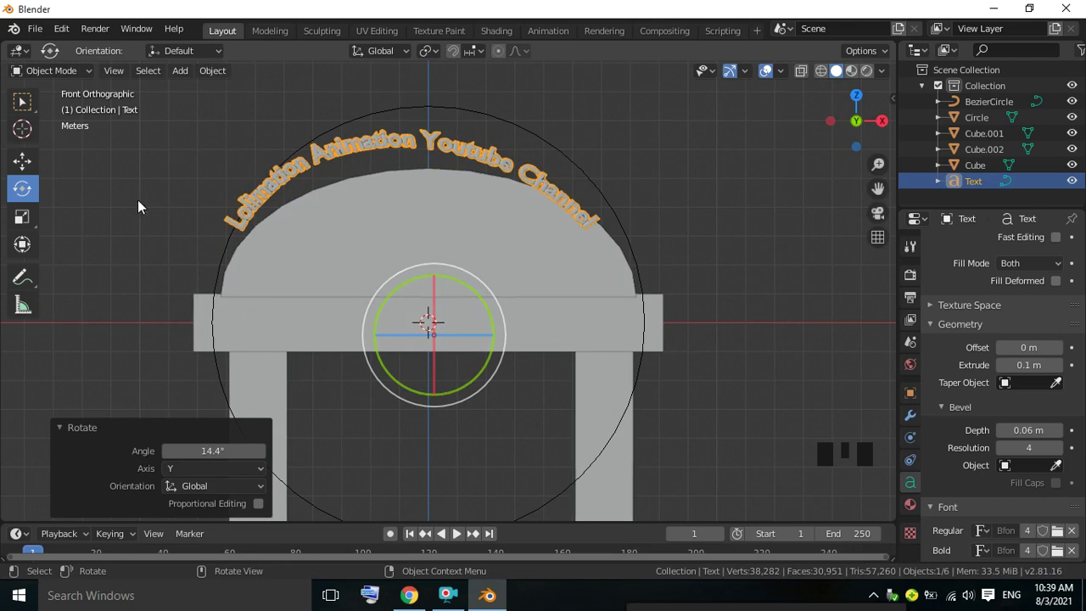
pyautogui.click(37, 161)
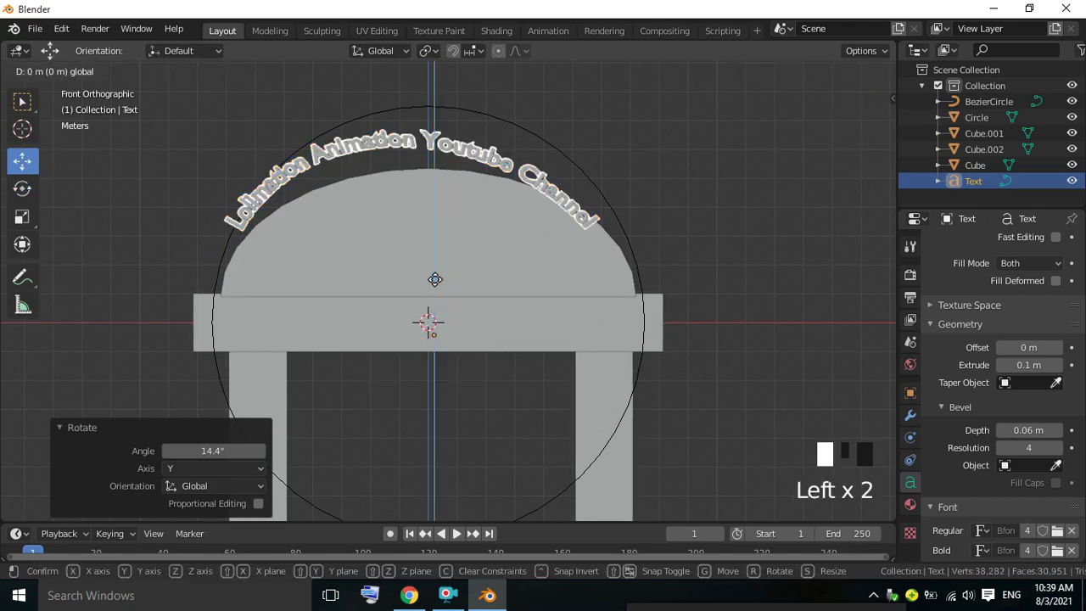
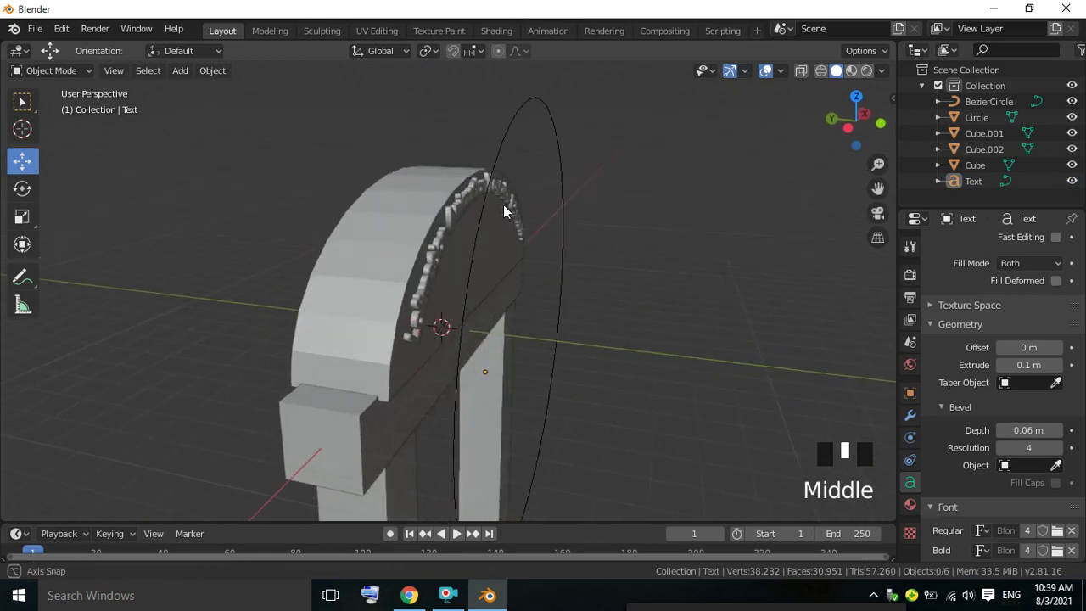
# Step: Push the arched text onto the dome's front face and open the Add menu for a second text
pyautogui.press('KP_1')
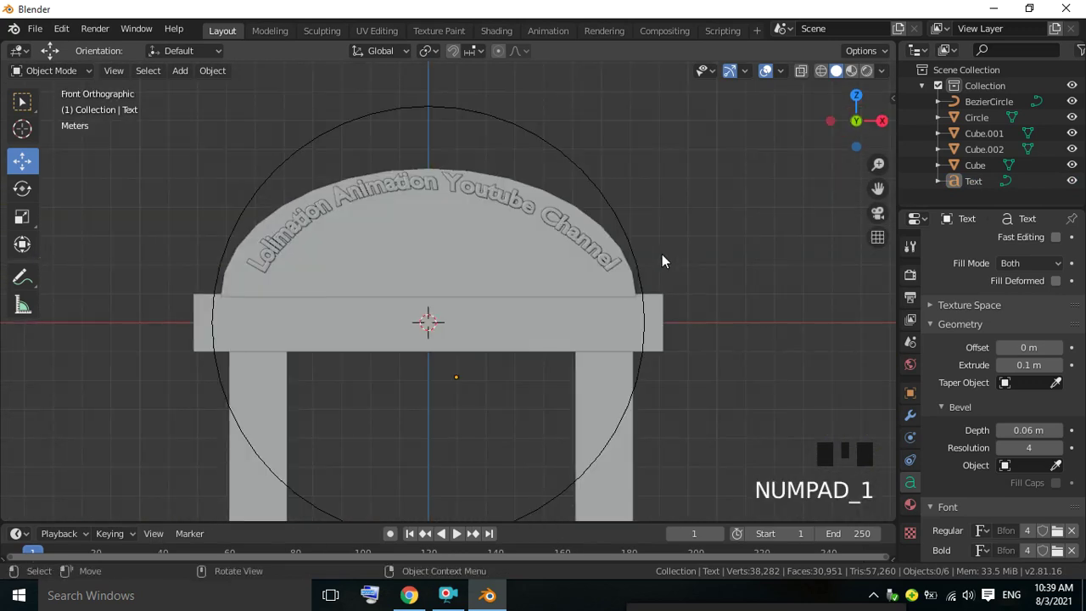
pyautogui.moveTo(581, 249); pyautogui.dragTo(645, 224)
pyautogui.click(713, 191)
pyautogui.scroll(3)
pyautogui.moveTo(206, 131); pyautogui.dragTo(204, 116)
pyautogui.moveTo(194, 77); pyautogui.dragTo(206, 243)
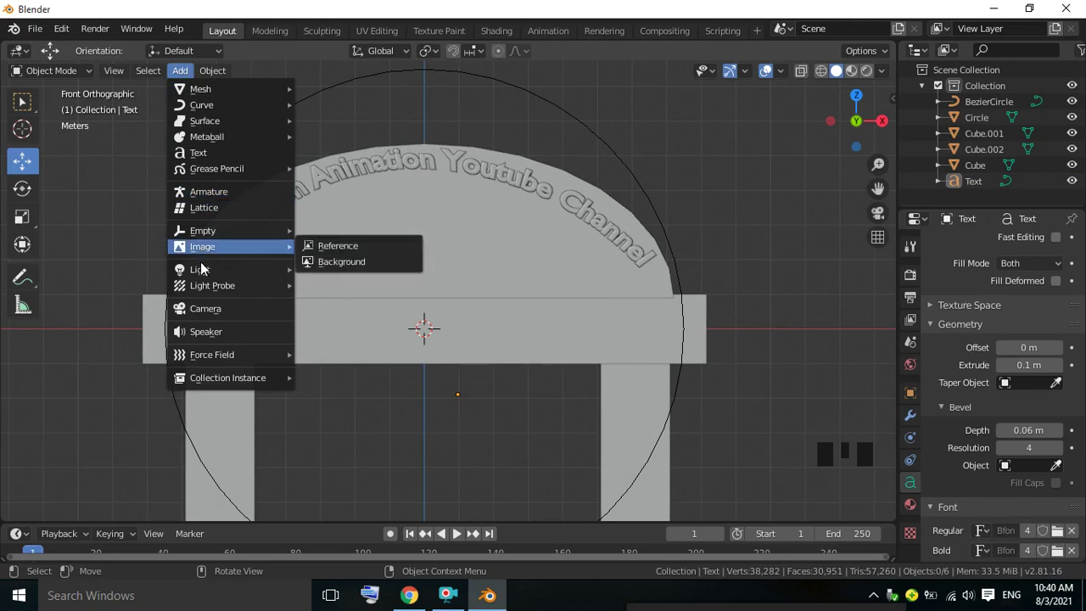
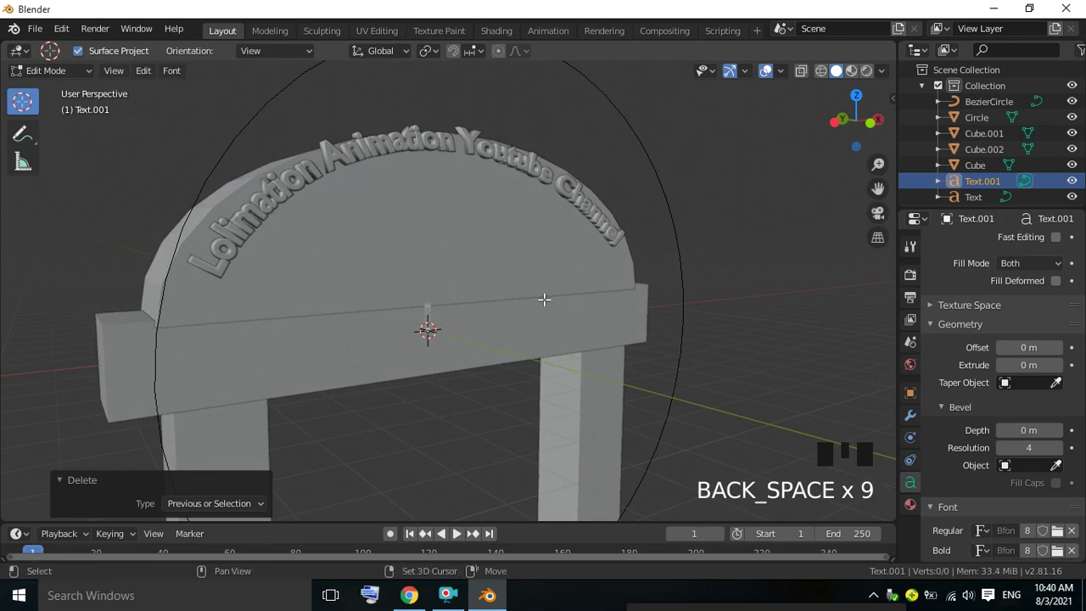
# Step: Write the caption 'Make your life Easy' in the new text object
pyautogui.press('shift+m')
pyautogui.press('a')
pyautogui.press('k')
pyautogui.press('e')
pyautogui.press('space')
pyautogui.press('y')
pyautogui.press('o')
pyautogui.press('u')
pyautogui.press('r')
pyautogui.press('space')
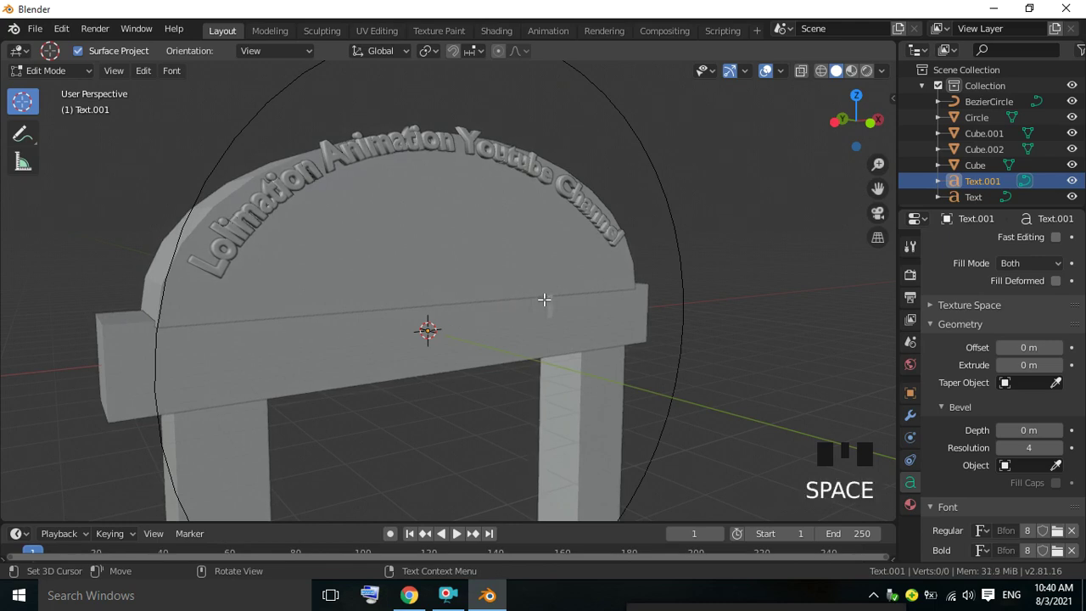
pyautogui.press('l')
pyautogui.press('i')
pyautogui.press('f')
pyautogui.press('e')
pyautogui.press('space')
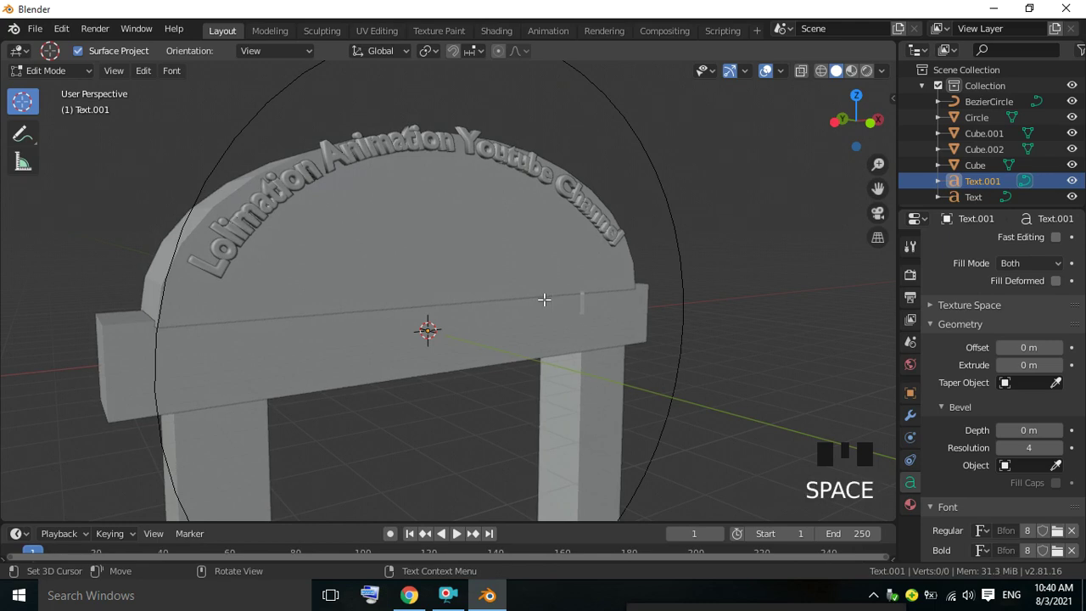
pyautogui.press('shift+e')
pyautogui.press('a')
pyautogui.press('s')
pyautogui.press('y')
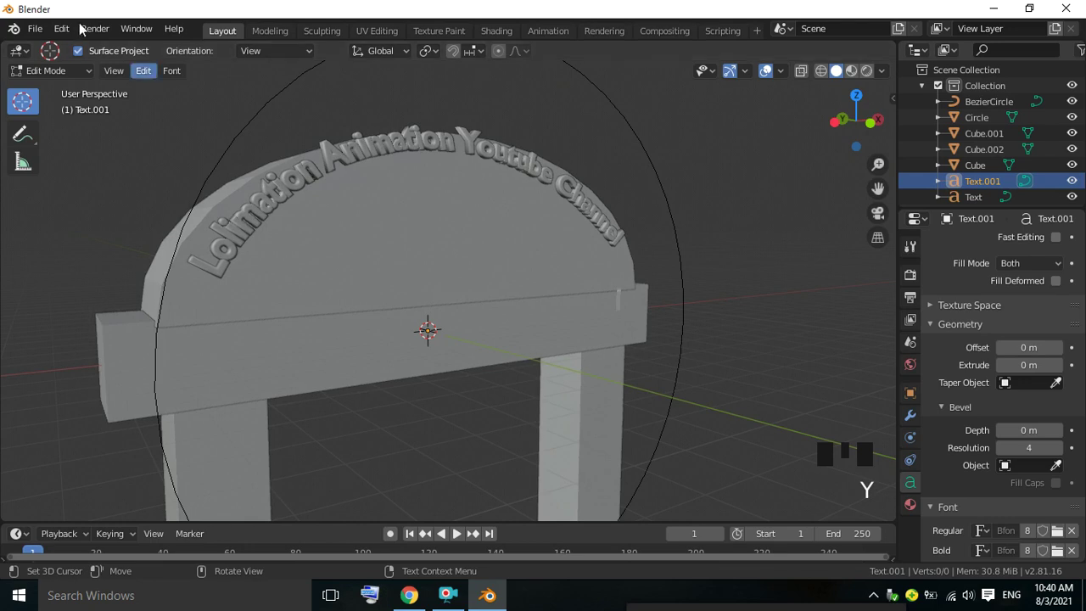
# Step: Leave Edit Mode and raise the caption along Z onto the dome's front face
pyautogui.moveTo(77, 73); pyautogui.dragTo(60, 167)
pyautogui.moveTo(437, 187); pyautogui.dragTo(391, 326)
pyautogui.moveTo(391, 326); pyautogui.dragTo(699, 264)
pyautogui.press('KP_1')
pyautogui.moveTo(498, 329); pyautogui.dragTo(1066, 409)
pyautogui.click(1069, 366)
# Step: Give the caption thickness with Extrude and rounded edges with Bevel Depth
pyautogui.moveTo(742, 285); pyautogui.dragTo(1065, 367)
pyautogui.moveTo(1065, 371); pyautogui.dragTo(1058, 432)
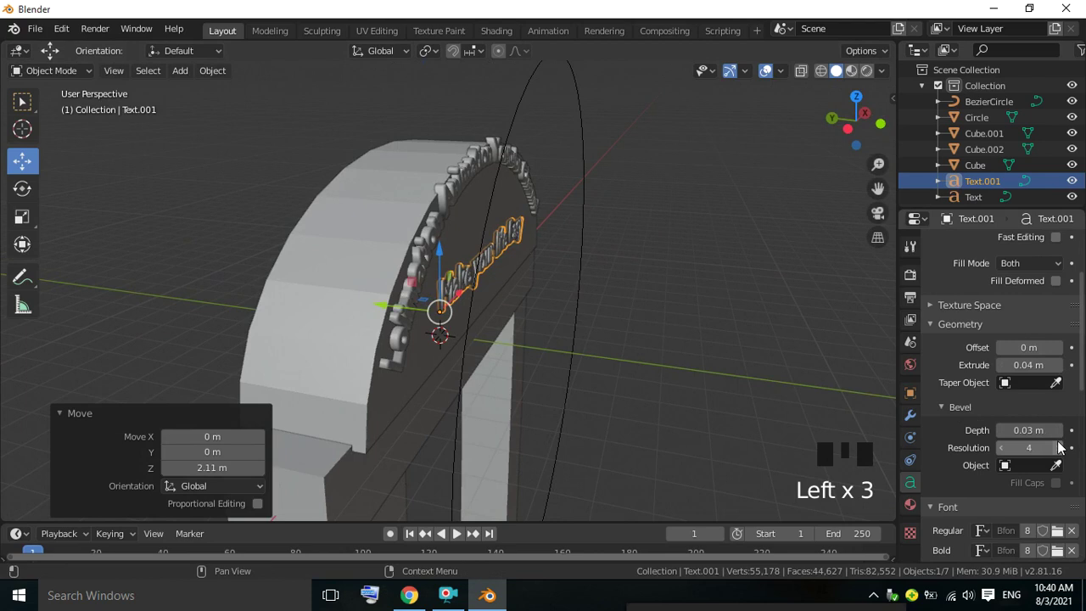
# Step: Move the caption line so it sits centred beneath the arched title in front view
pyautogui.click(1064, 440)
pyautogui.moveTo(760, 316); pyautogui.dragTo(401, 296)
pyautogui.moveTo(402, 296); pyautogui.dragTo(773, 254)
pyautogui.press('KP_1')
pyautogui.click(747, 218)
pyautogui.scroll(-3)
pyautogui.scroll(-3)
pyautogui.moveTo(511, 213); pyautogui.dragTo(540, 215)
pyautogui.moveTo(460, 305); pyautogui.dragTo(649, 175)
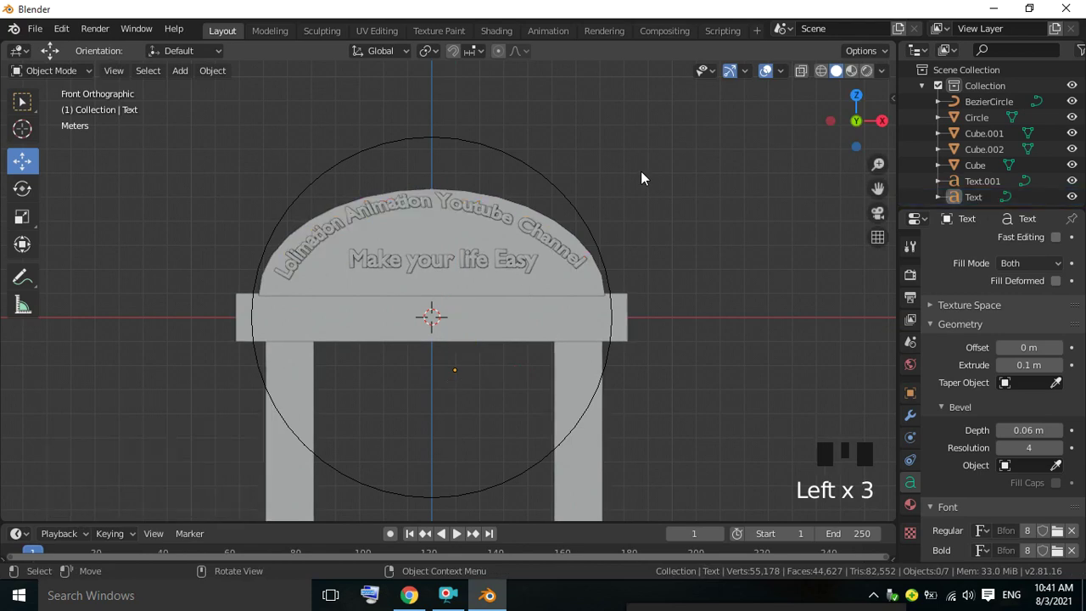
# Step: Convert the arched channel-name text object into a mesh
pyautogui.scroll(3)
pyautogui.click(494, 197)
pyautogui.moveTo(493, 195); pyautogui.dragTo(614, 149)
pyautogui.click(638, 137)
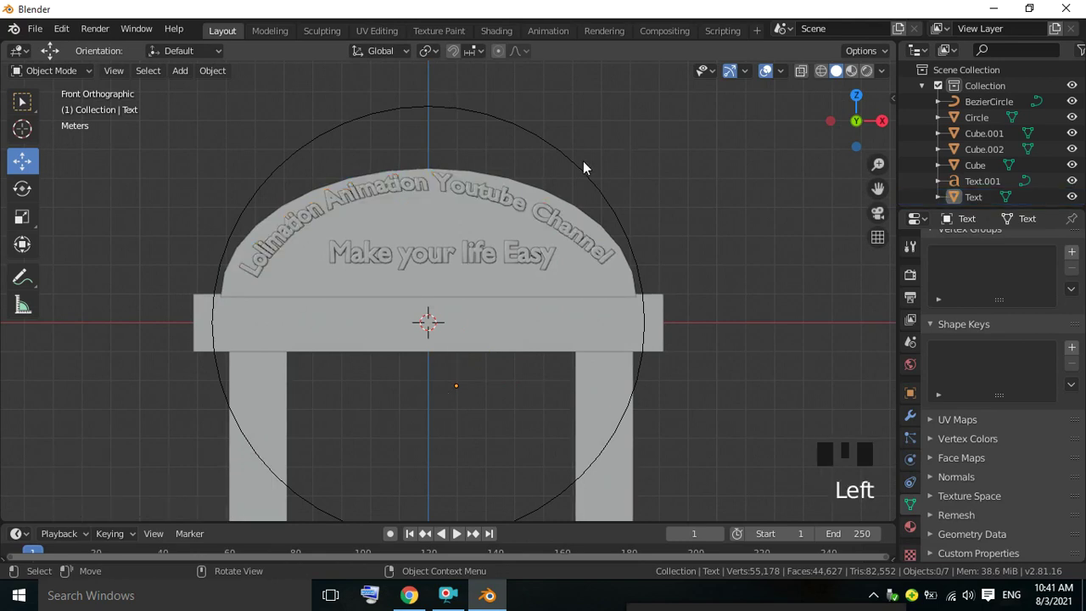
# Step: Delete the guiding BezierCircle from the scene
pyautogui.click(584, 172)
pyautogui.moveTo(625, 127); pyautogui.dragTo(495, 198)
pyautogui.moveTo(495, 198); pyautogui.dragTo(491, 208)
pyautogui.click(491, 253)
pyautogui.click(667, 171)
# Step: Orbit to an angled view, inspect both lettering objects together, then clear the selection
pyautogui.scroll(-3)
pyautogui.scroll(3)
pyautogui.scroll(-3)
pyautogui.scroll(3)
pyautogui.scroll(-3)
pyautogui.moveTo(516, 272); pyautogui.dragTo(471, 154)
pyautogui.click(471, 155)
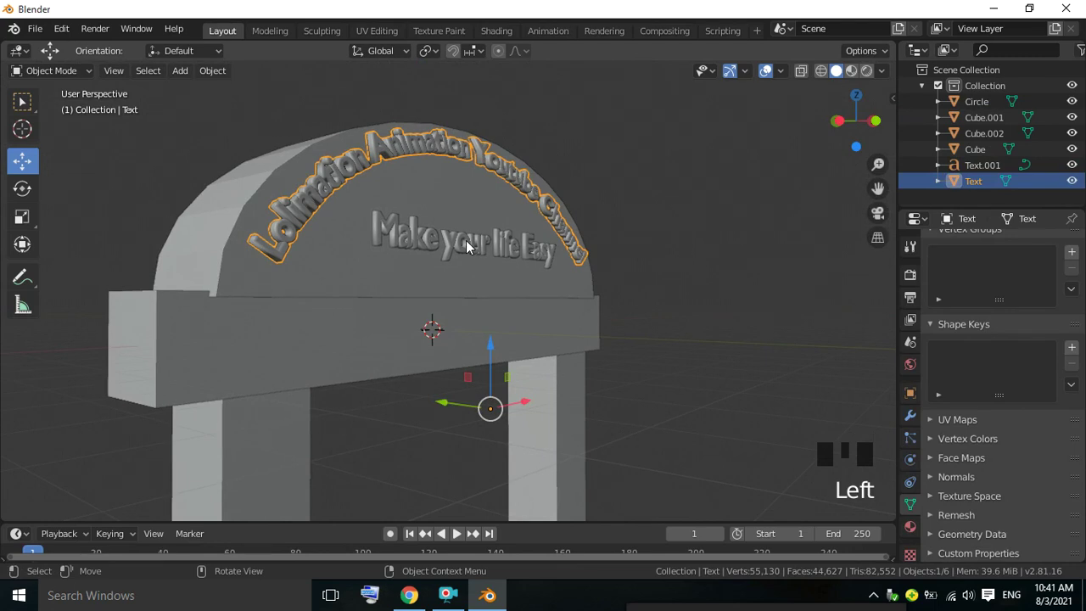
pyautogui.click(471, 250)
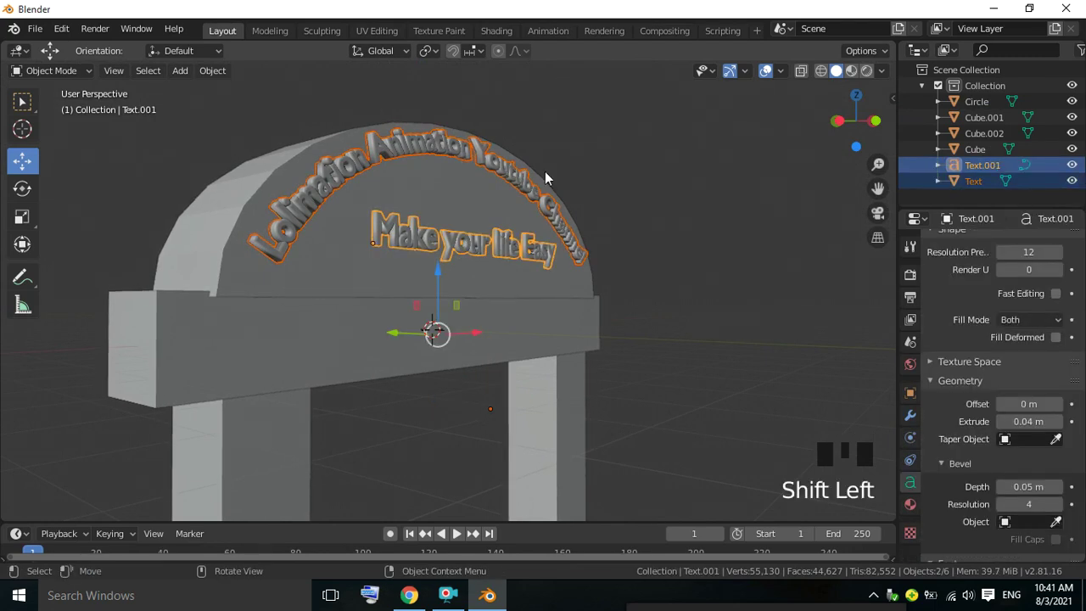
pyautogui.click(675, 164)
pyautogui.click(529, 190)
pyautogui.moveTo(519, 246); pyautogui.dragTo(657, 234)
pyautogui.moveTo(807, 300); pyautogui.dragTo(797, 310)
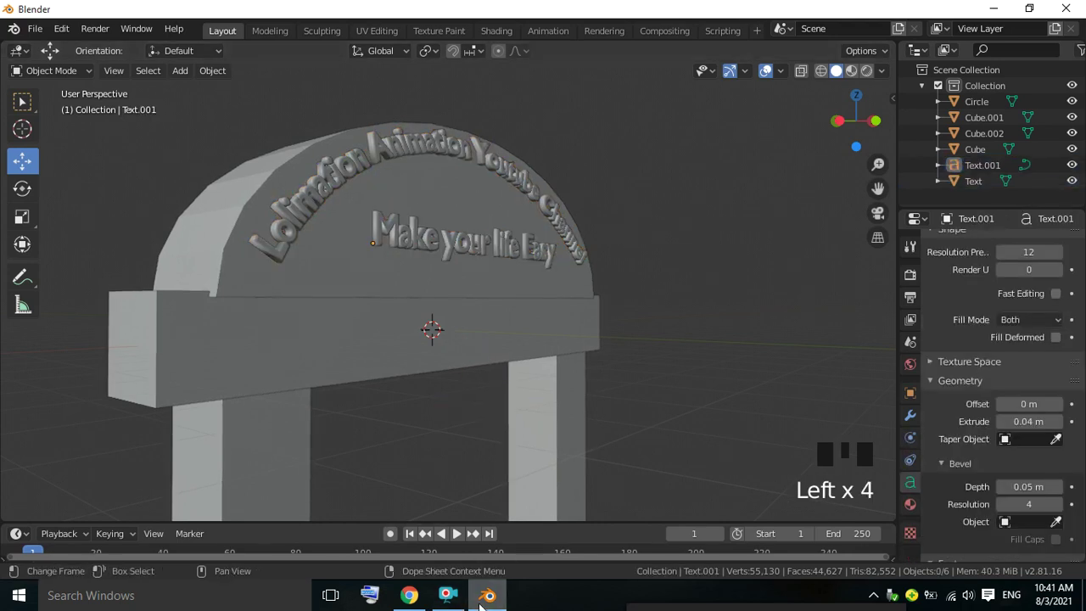